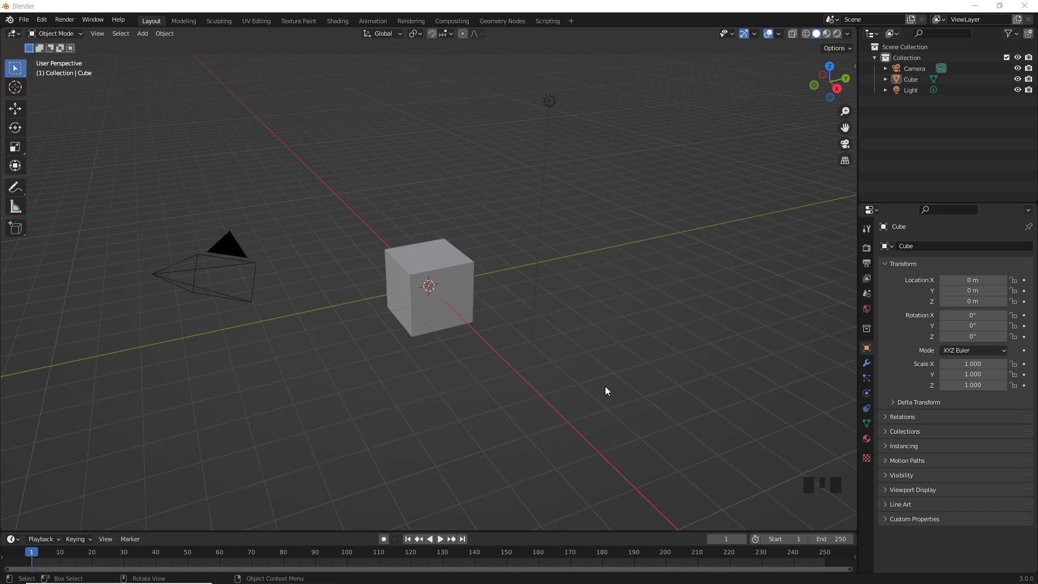
Step: Delete the default cube and bring up the Add menu for a new armature
click(442, 264)
key(Delete)
key(shift+a)
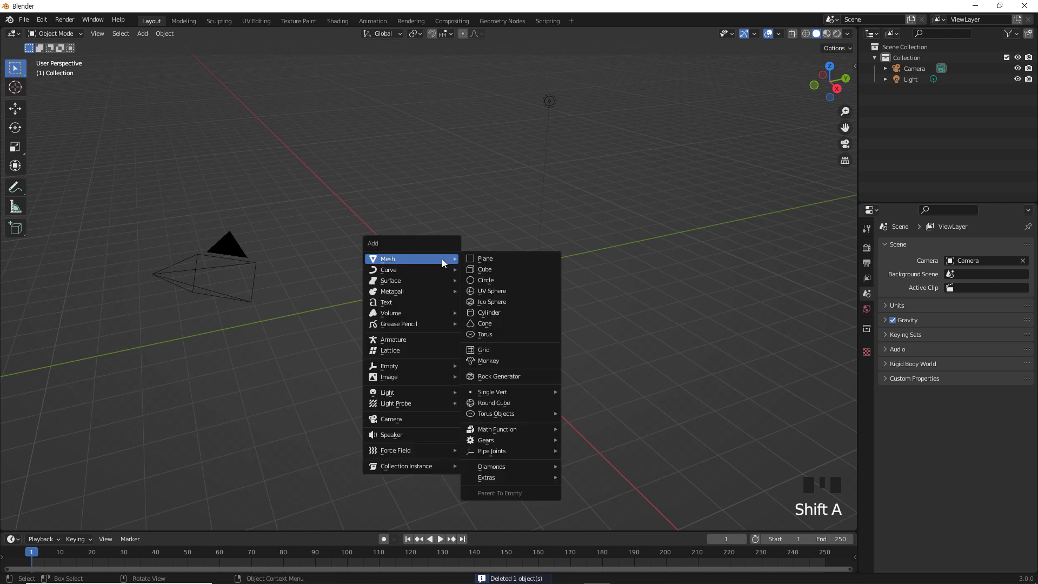
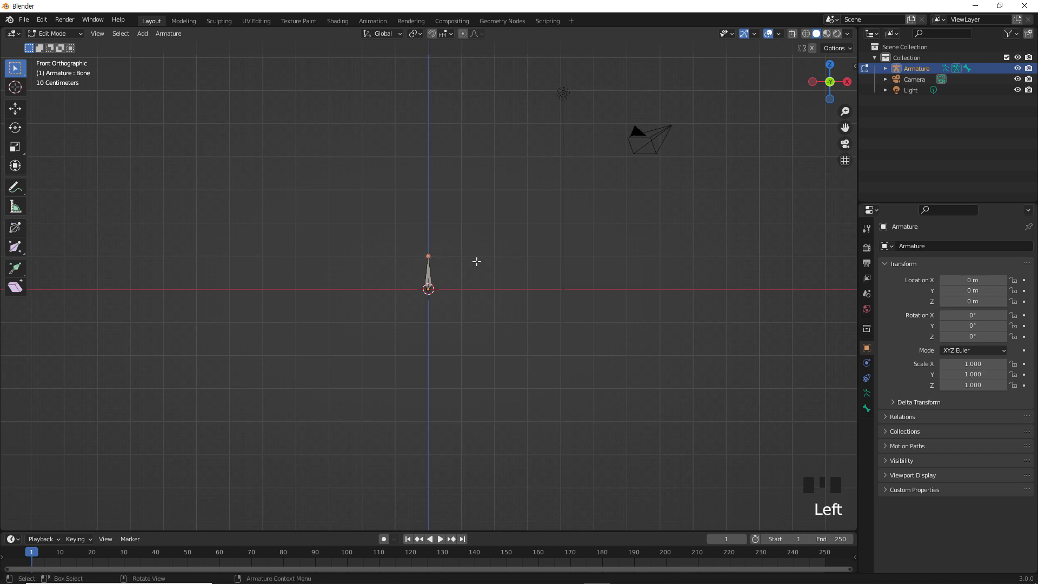
Step: Extrude two more bones upward from the first, making a three-bone chain
key(e)
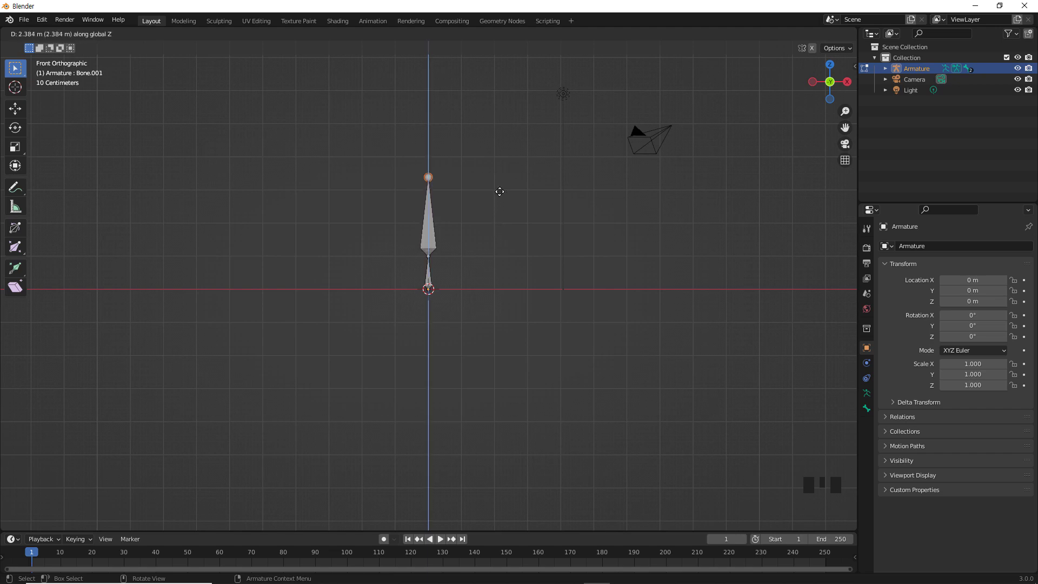
key(e)
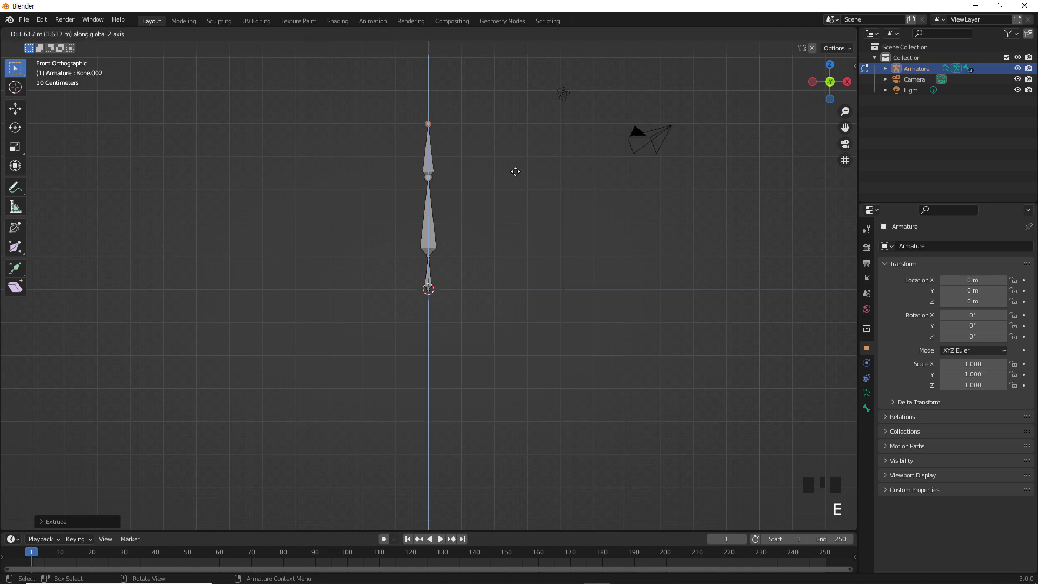
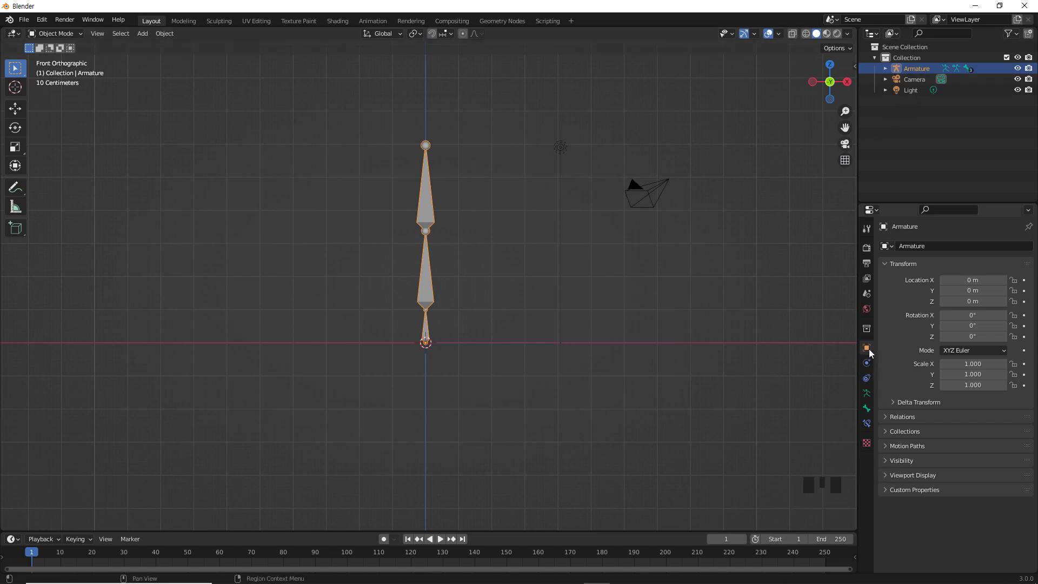
Step: Show the armature name and bone names in the viewport, toggling In Front on and off
drag(891, 480, 949, 496)
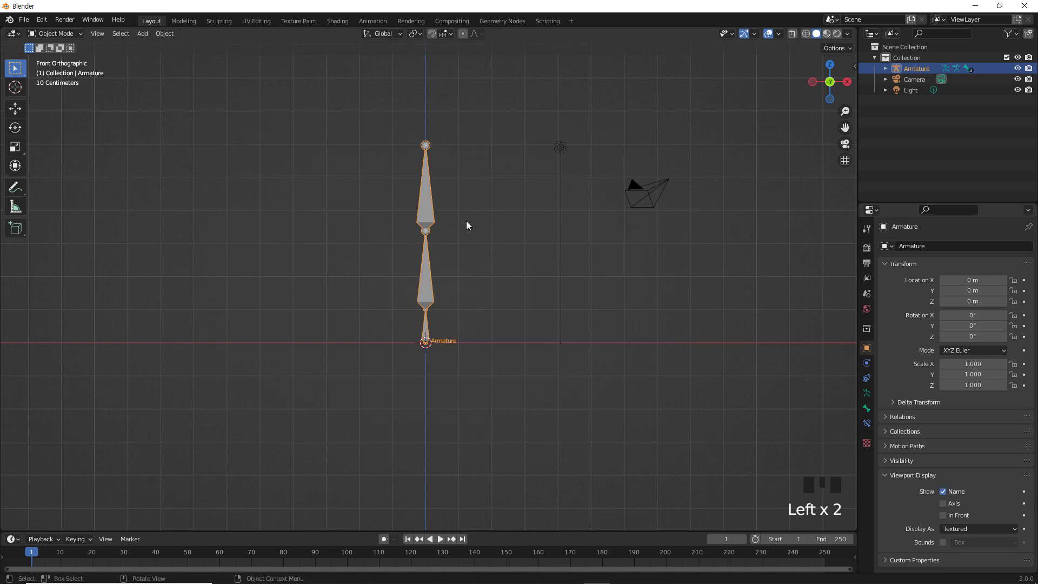
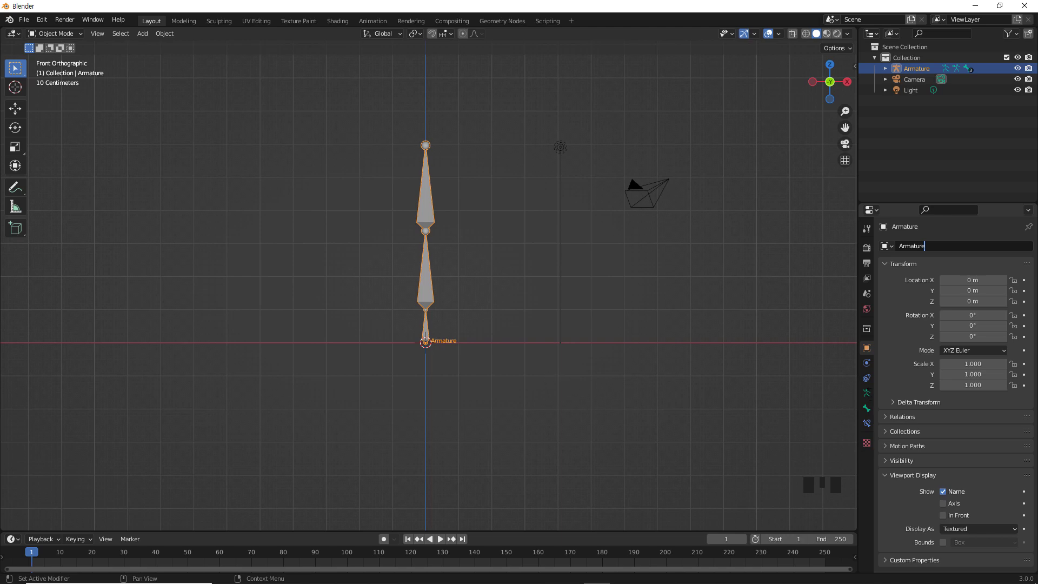
click(873, 398)
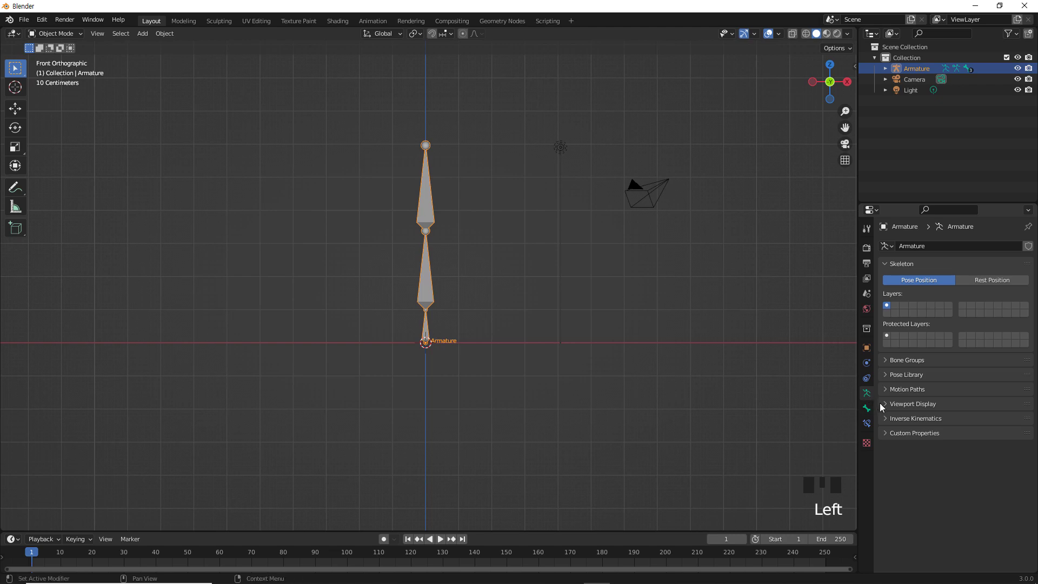
drag(891, 408, 946, 436)
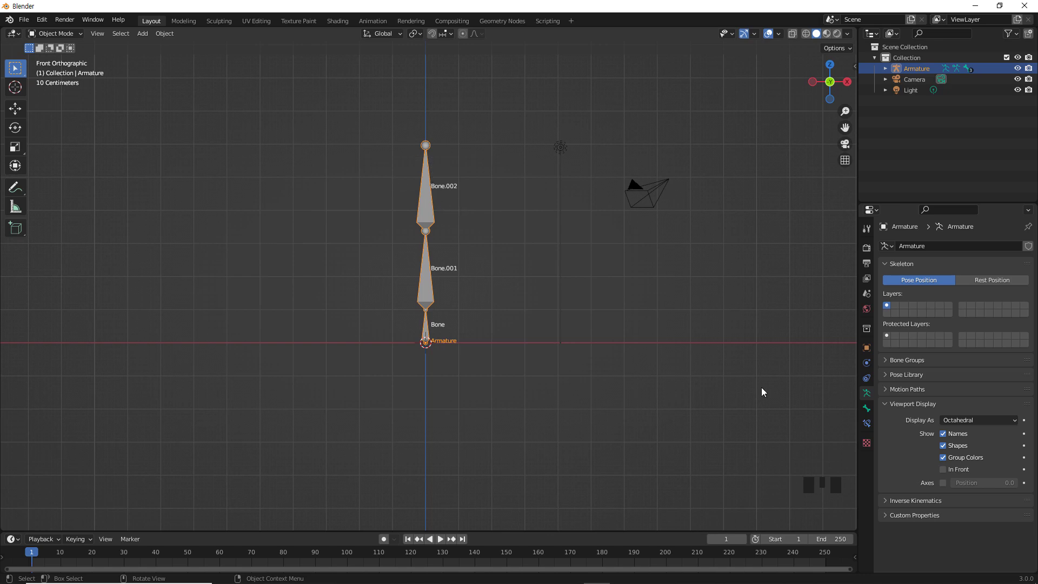
click(950, 474)
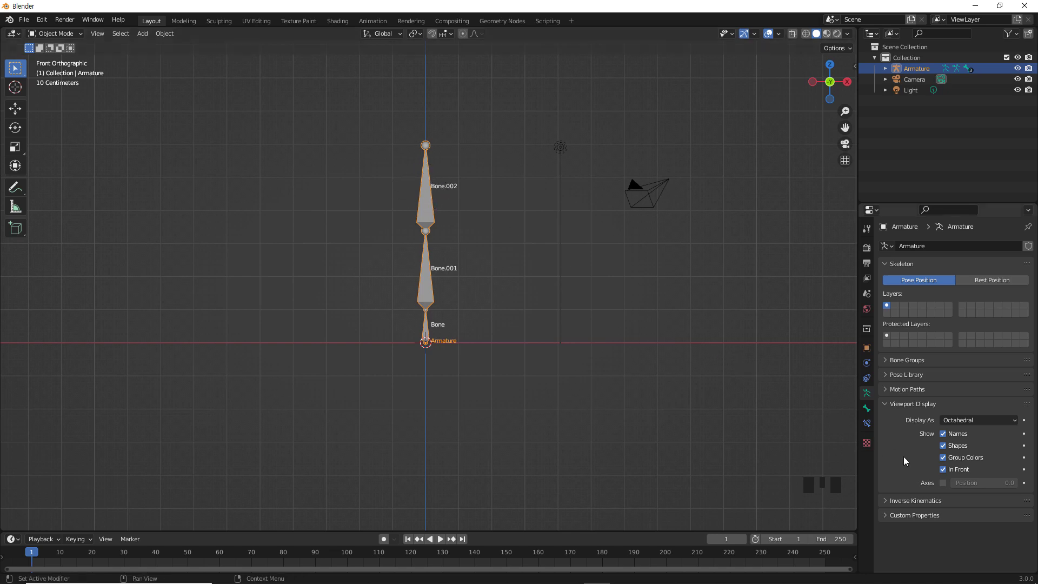
click(947, 475)
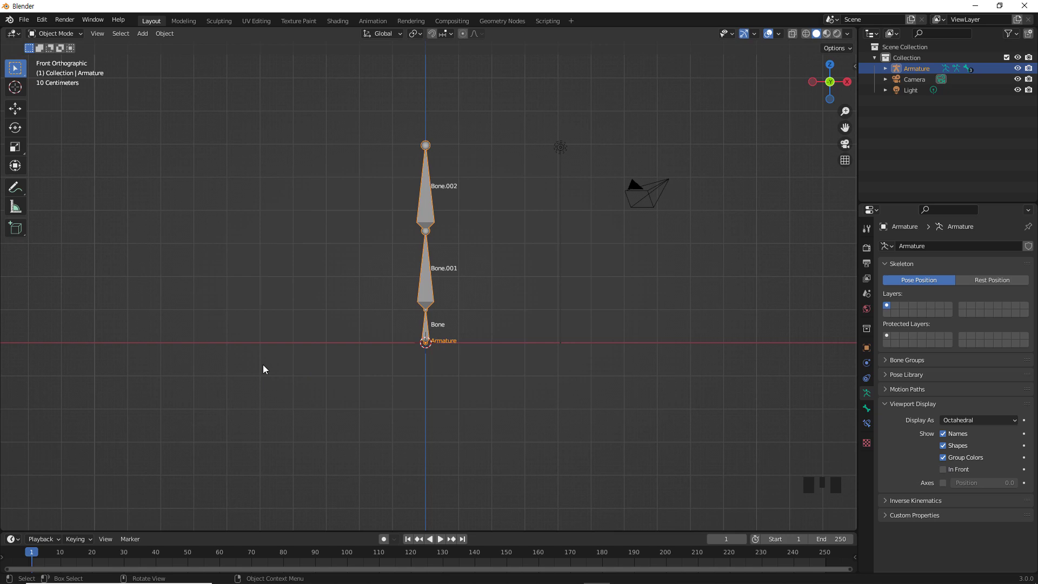
Step: Deselect the armature and check the Extra Objects mesh add-on in preferences via the Add menu
click(267, 385)
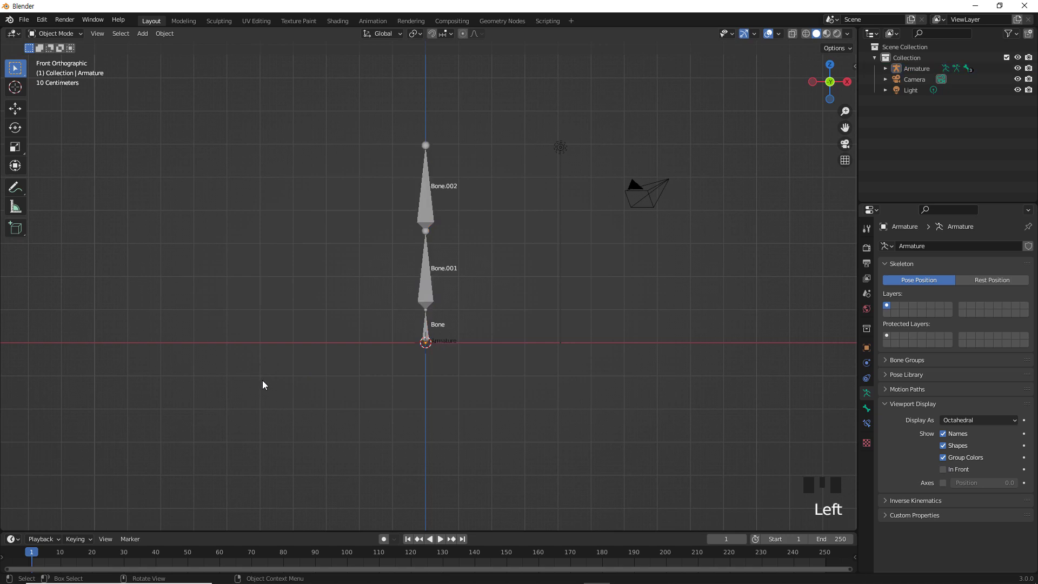
key(shift+a)
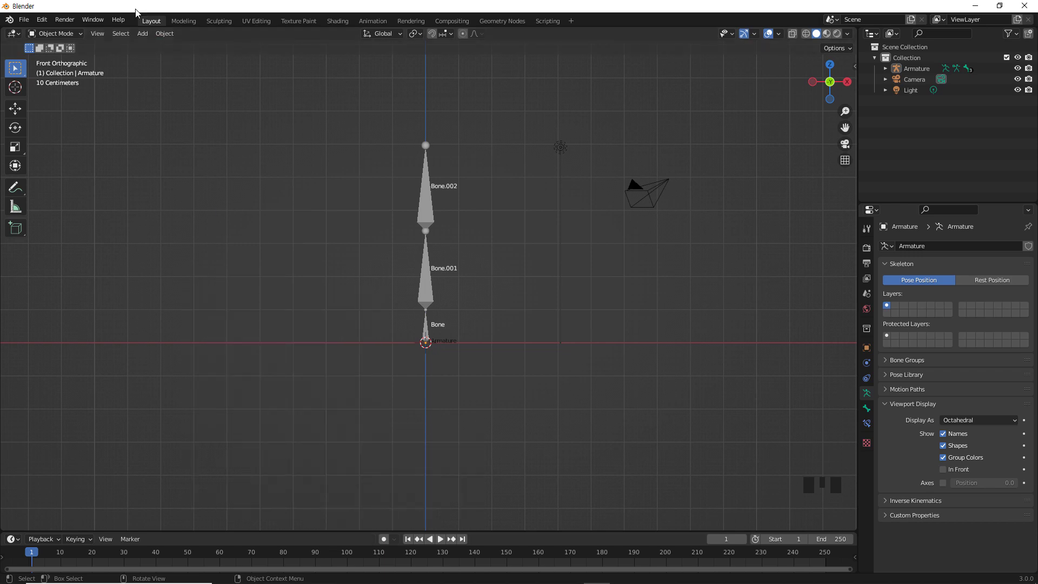
drag(50, 22, 292, 59)
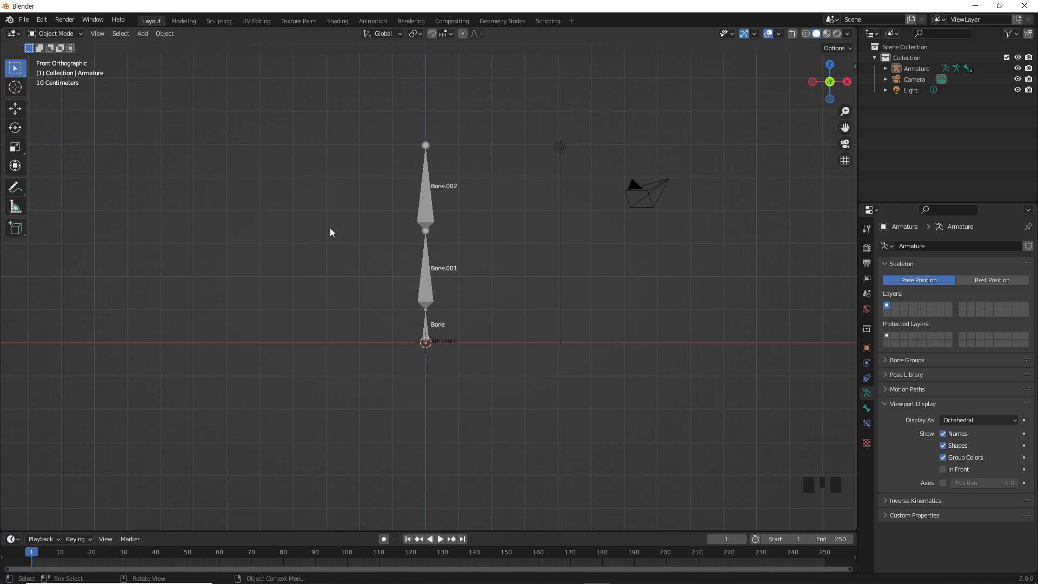
Step: Add a cube, scale it small and move it up onto Bone.002, then inspect it from around
key(shift+a)
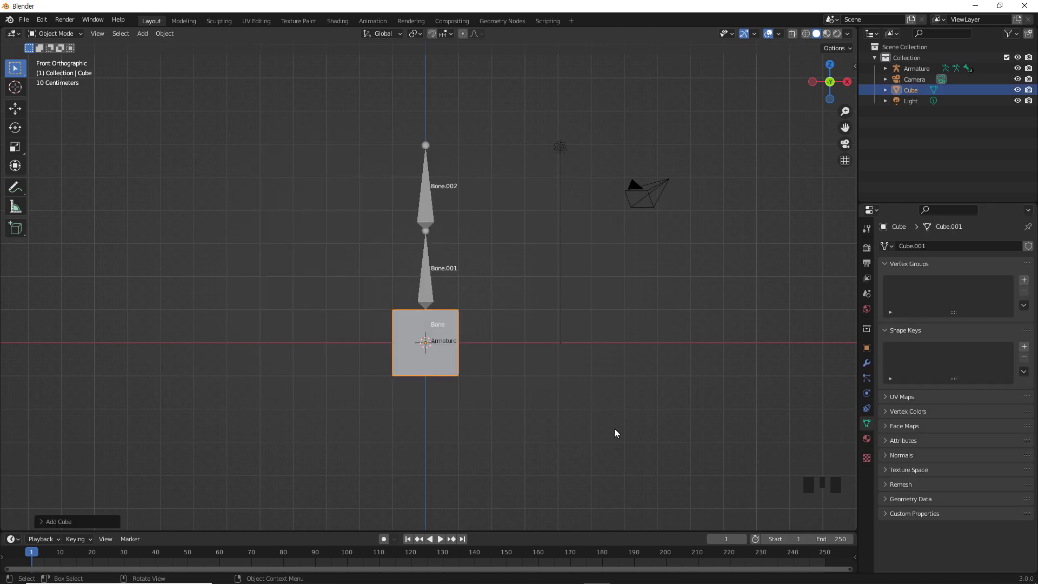
key(s)
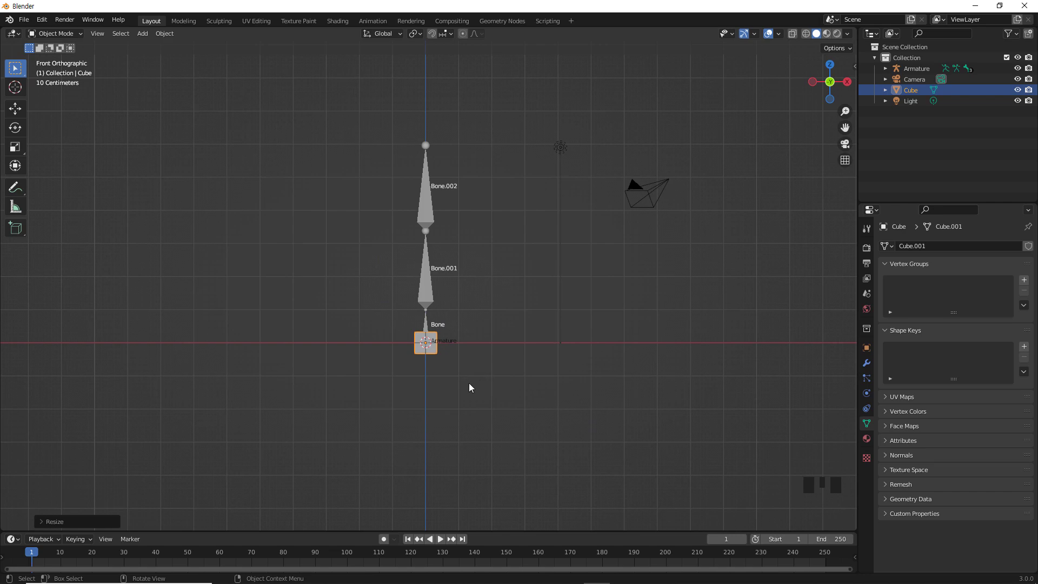
key(g)
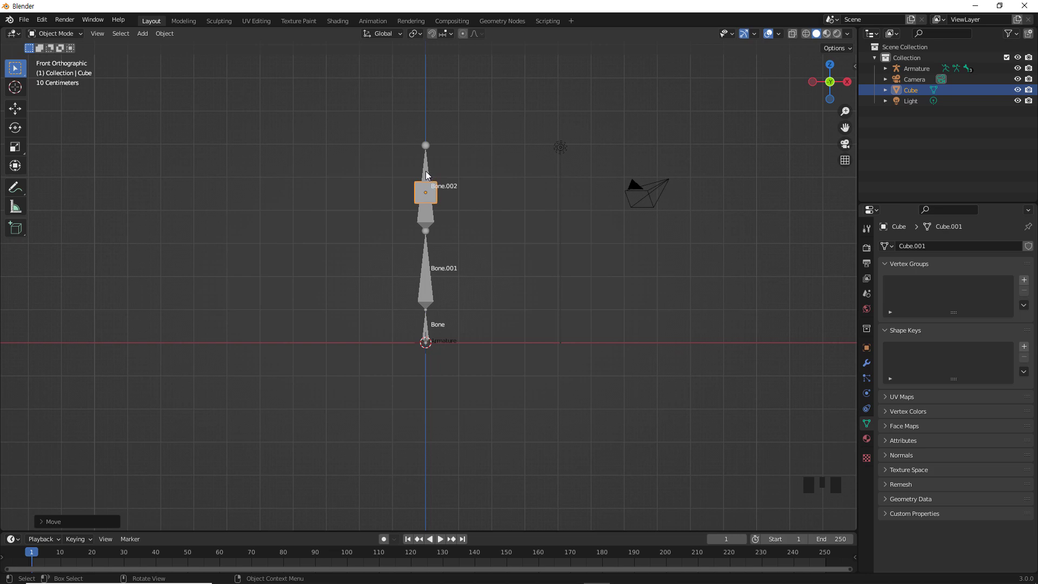
click(557, 388)
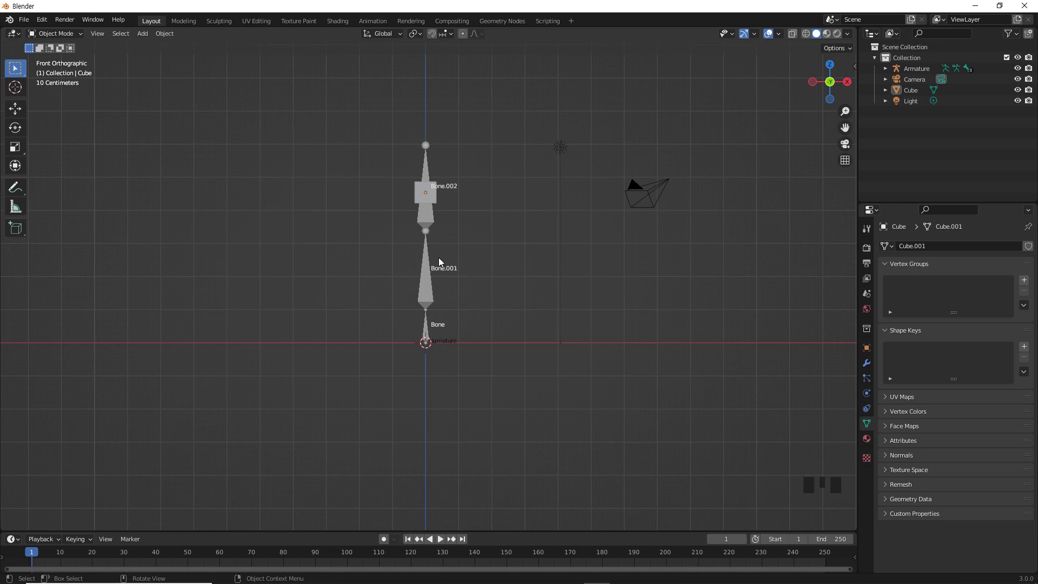
drag(491, 307, 435, 270)
drag(489, 372, 430, 213)
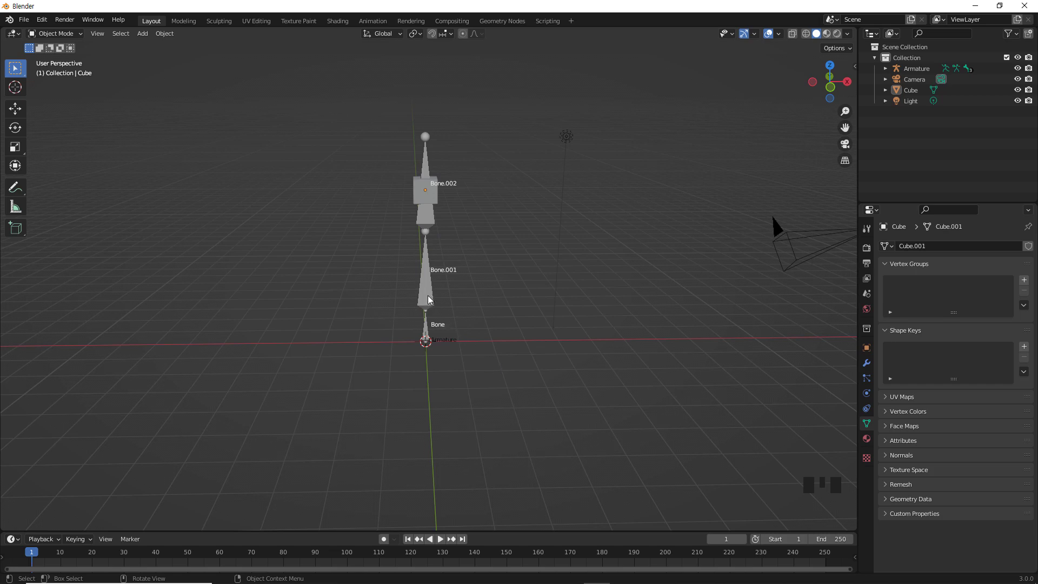
Step: Check the bones drawn in front, switch to front view and scale the cube slightly bigger
click(430, 301)
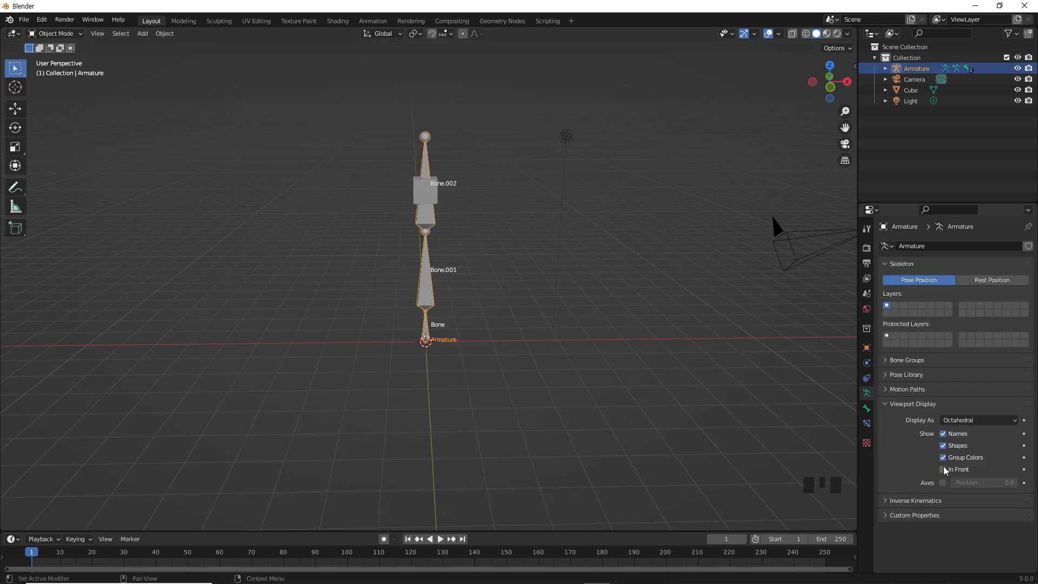
click(947, 470)
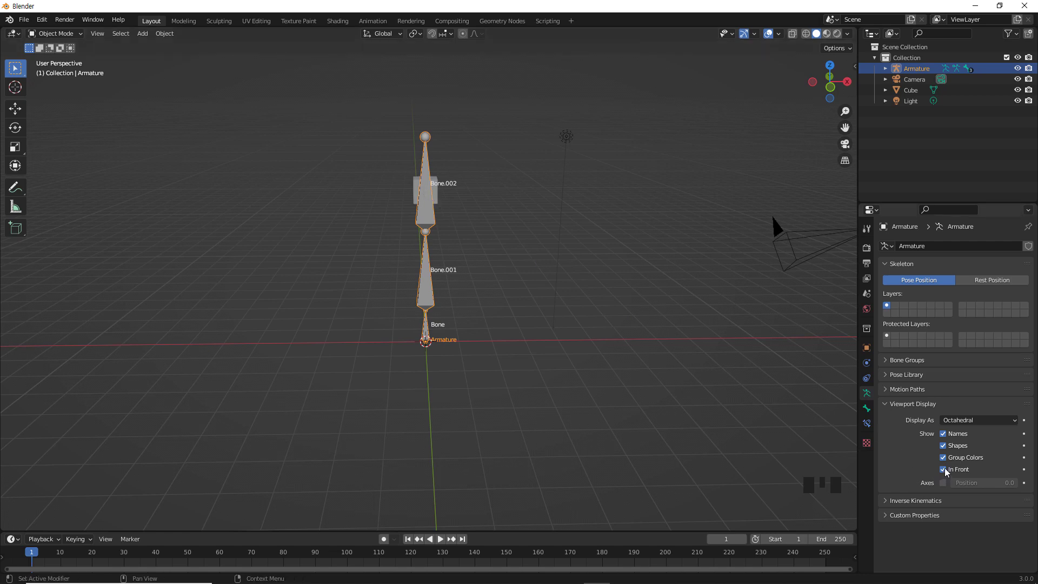
click(949, 472)
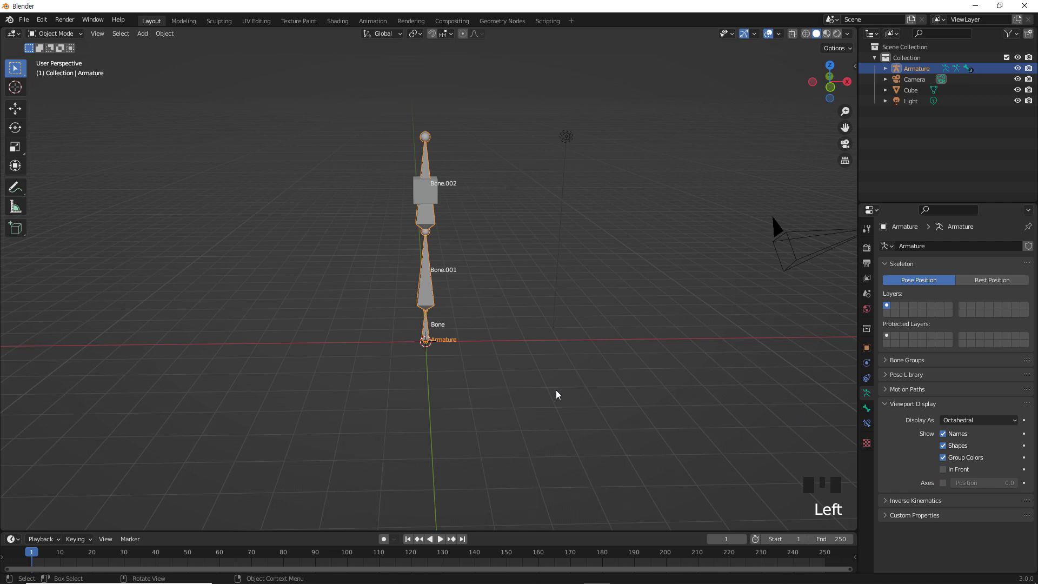
key(KP_1)
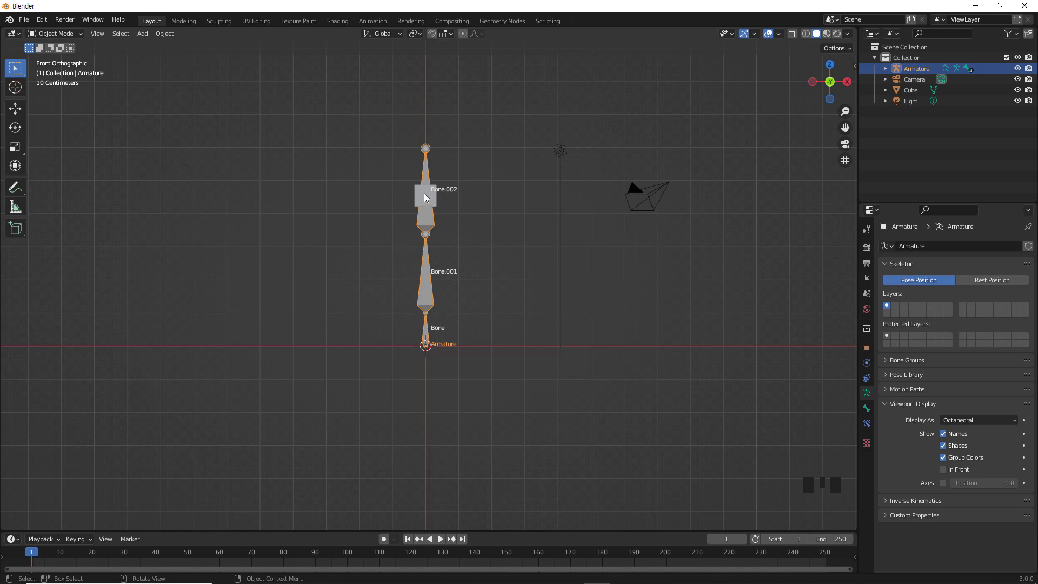
click(430, 195)
key(s)
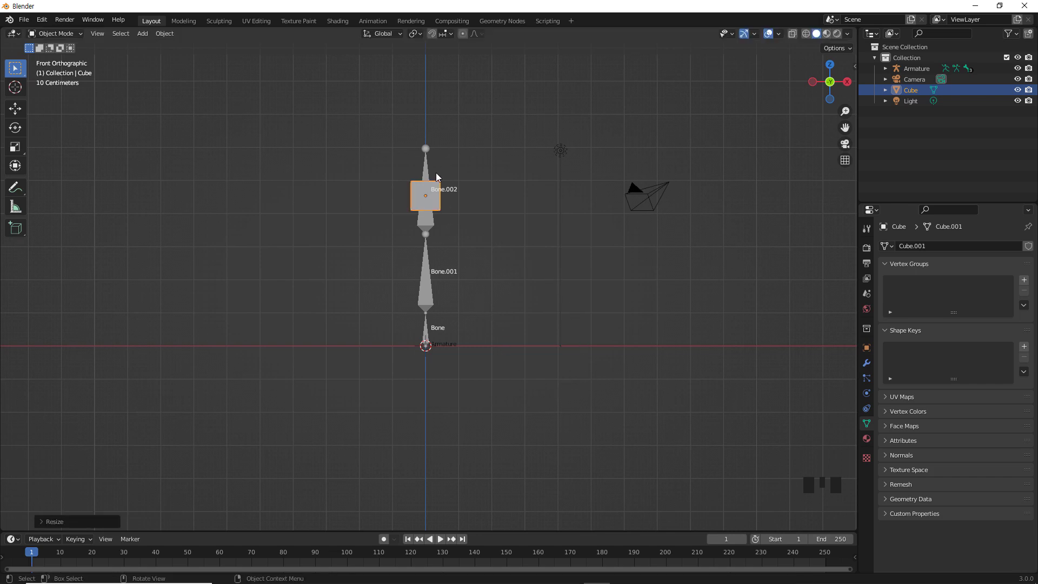
Step: Give the cube smooth shading and go to its Object Constraint properties
click(429, 170)
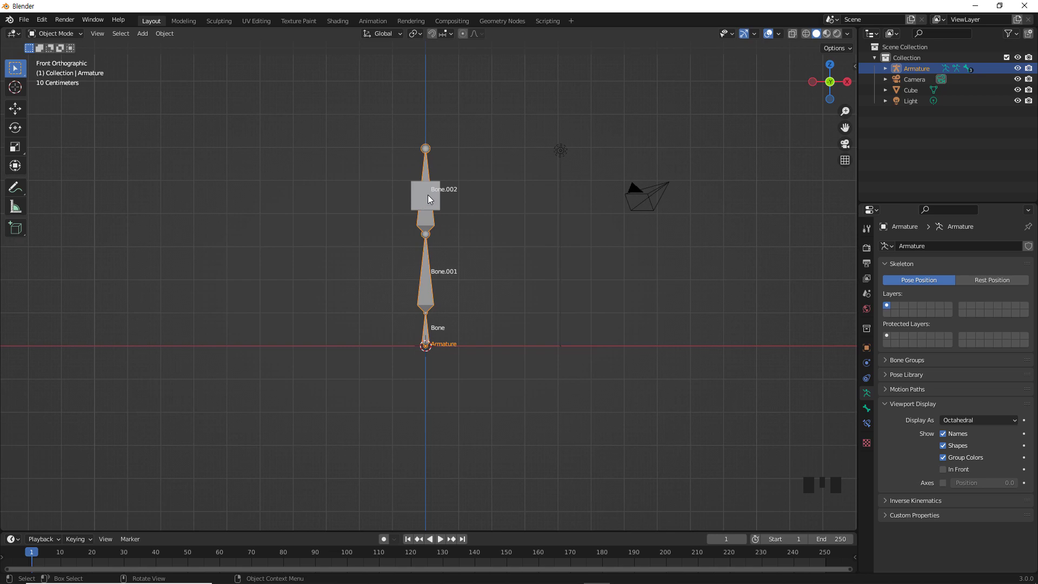
click(307, 256)
click(422, 200)
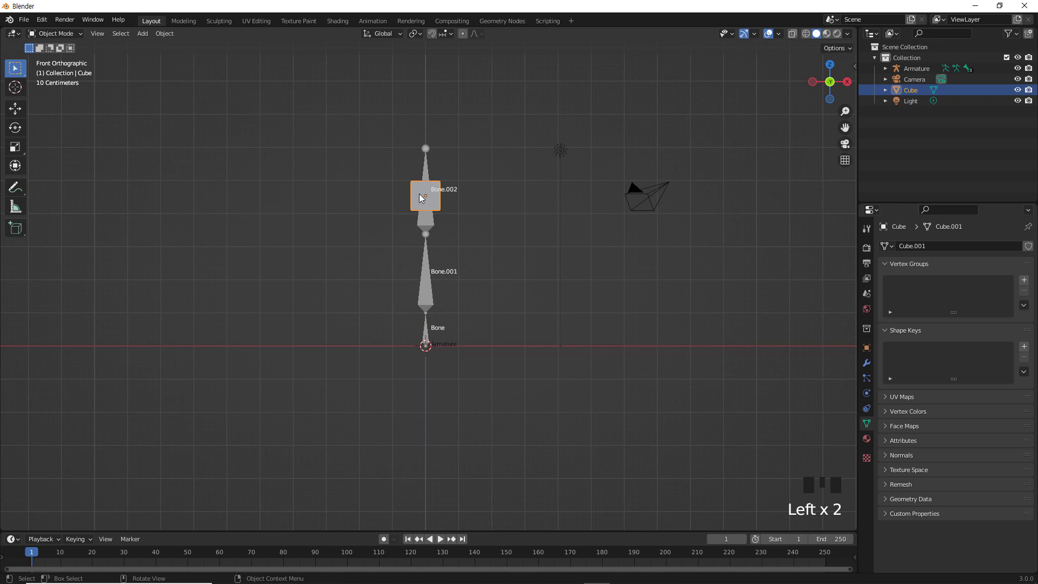
drag(422, 199, 555, 212)
click(555, 212)
click(420, 201)
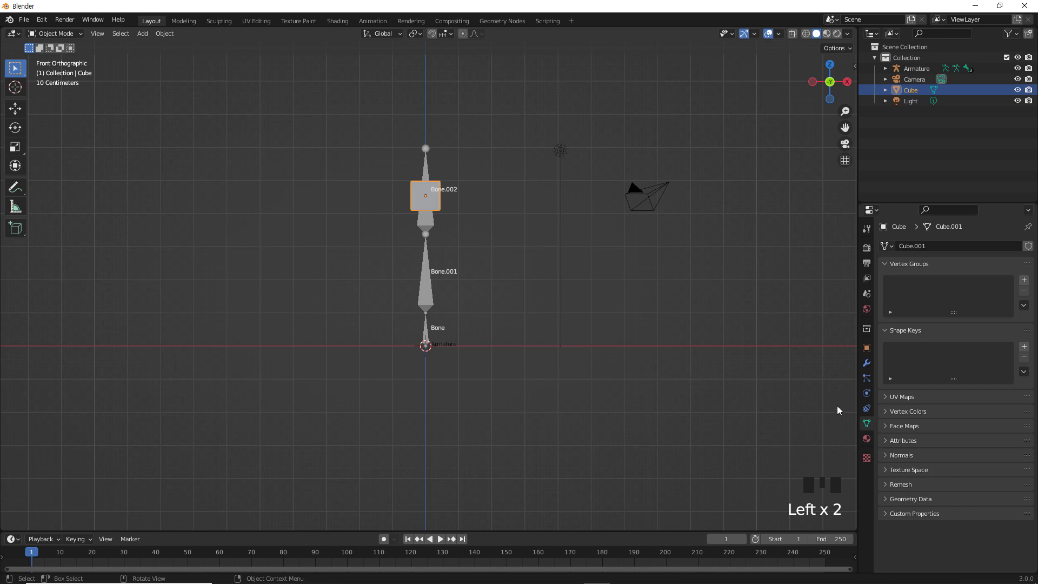
Step: Add an Armature constraint to the cube targeting Bone.002 of the armature at weight 1.000
click(868, 413)
drag(935, 251, 988, 296)
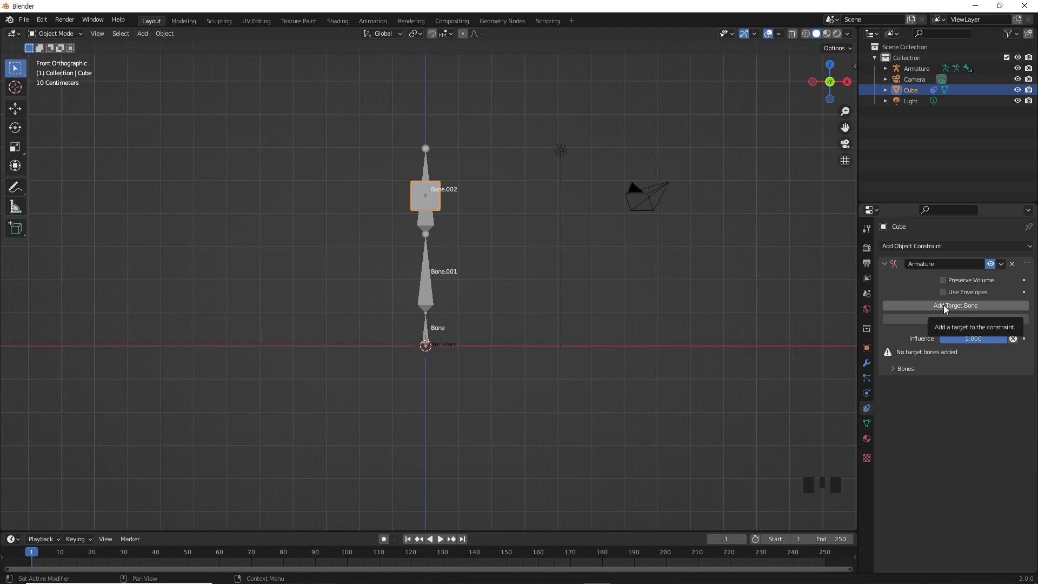
drag(948, 309, 526, 302)
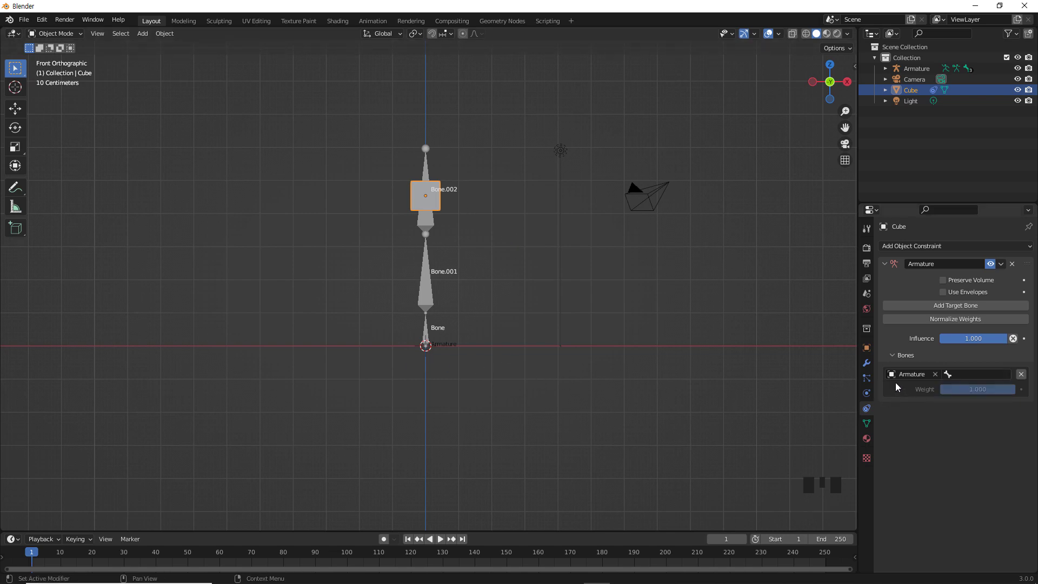
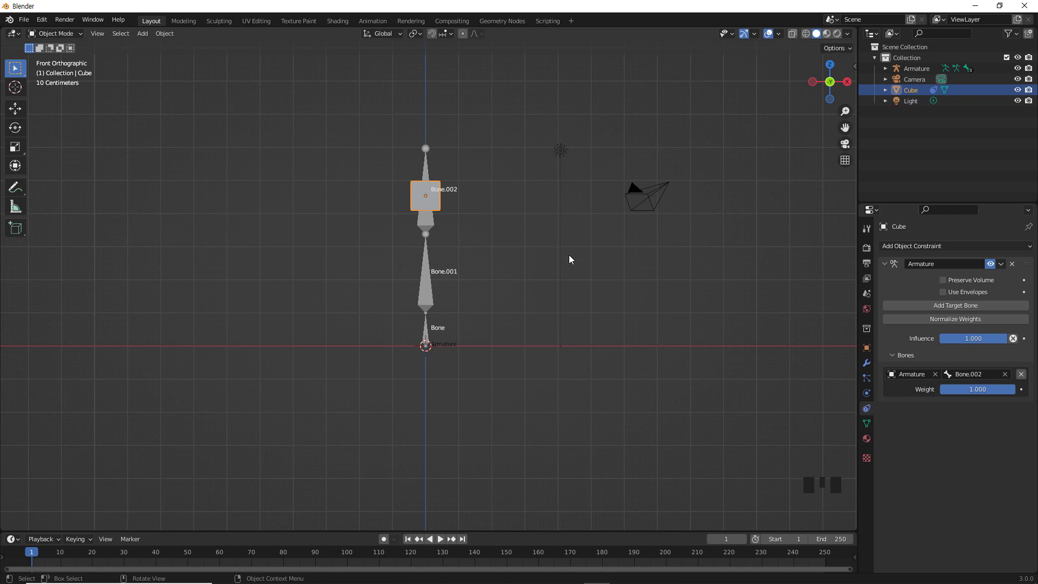
click(561, 393)
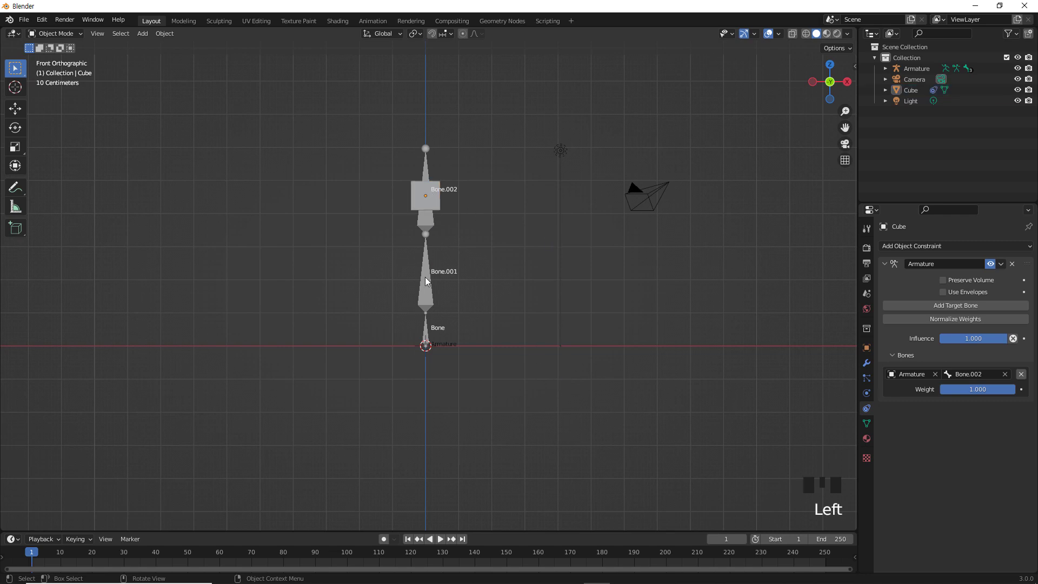
Step: Switch the armature to Pose Mode and test-pose Bone.002 with rotate, move and scale
click(427, 287)
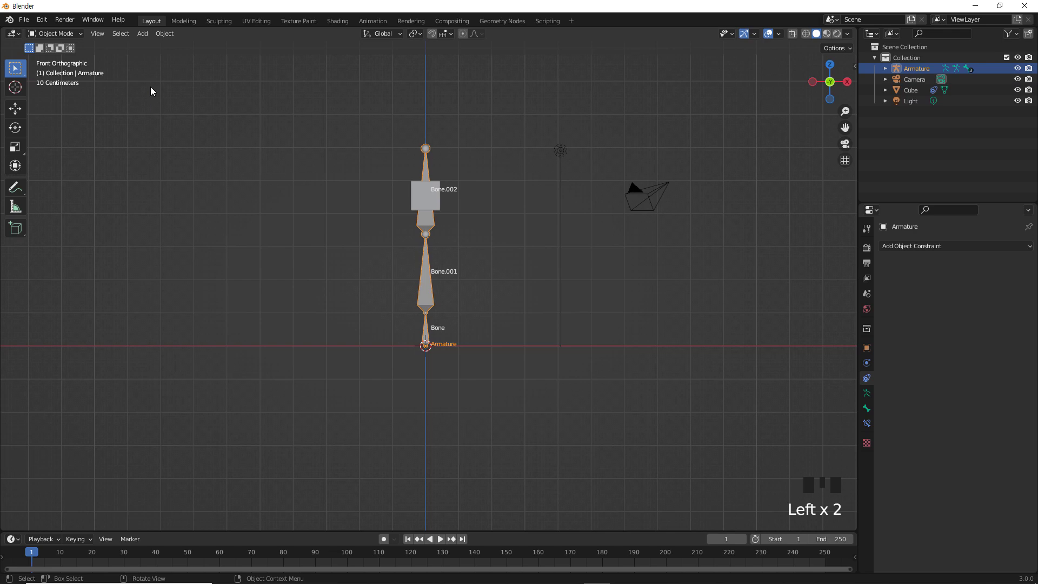
drag(83, 38, 429, 152)
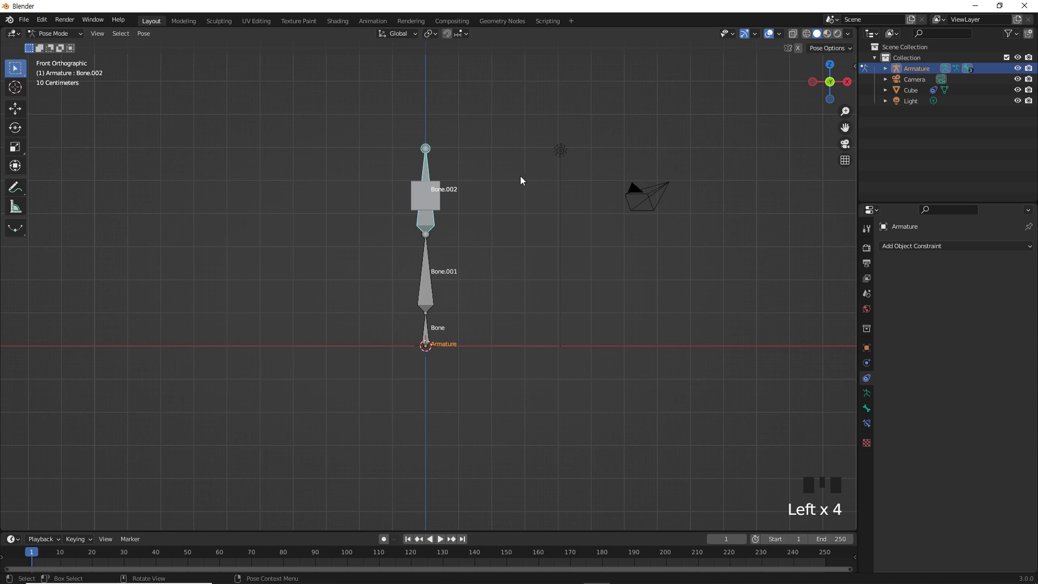
key(r)
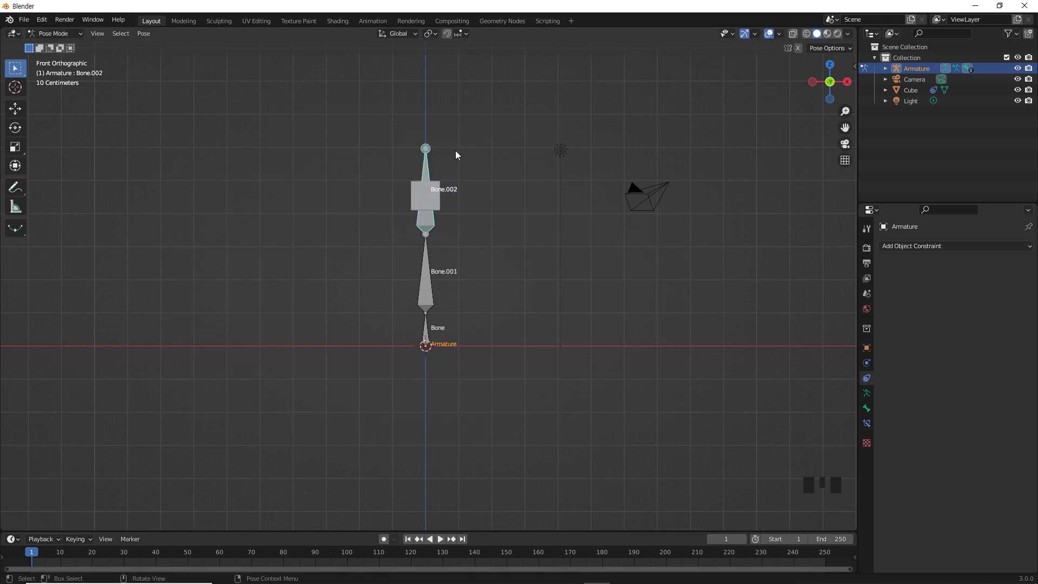
key(g)
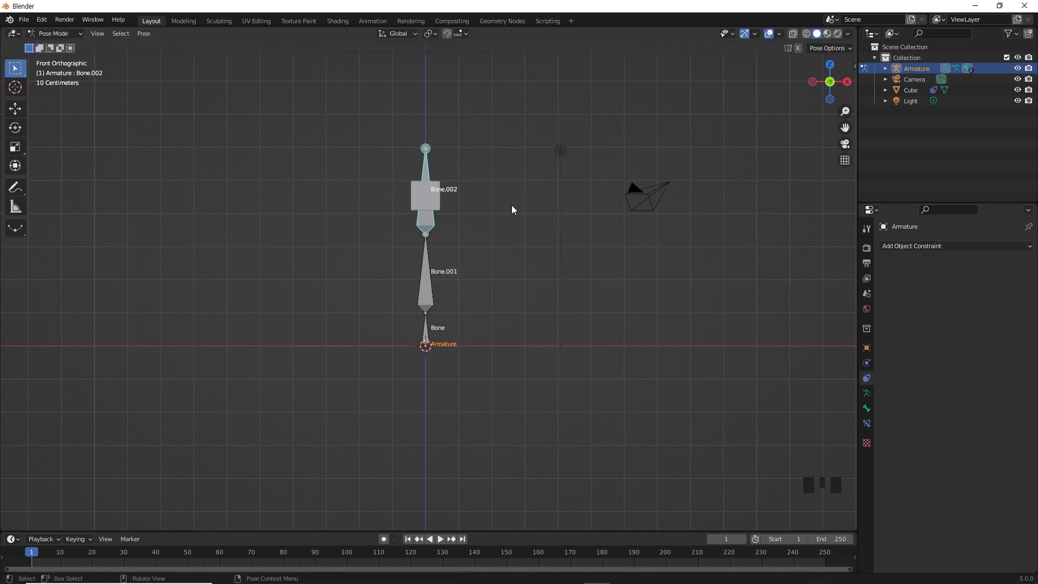
key(s)
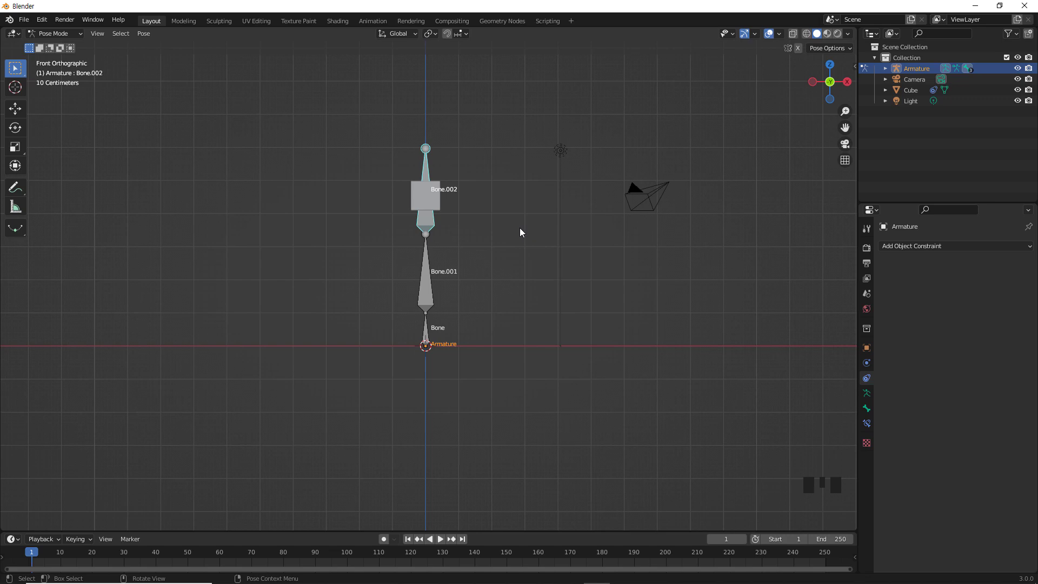
click(429, 338)
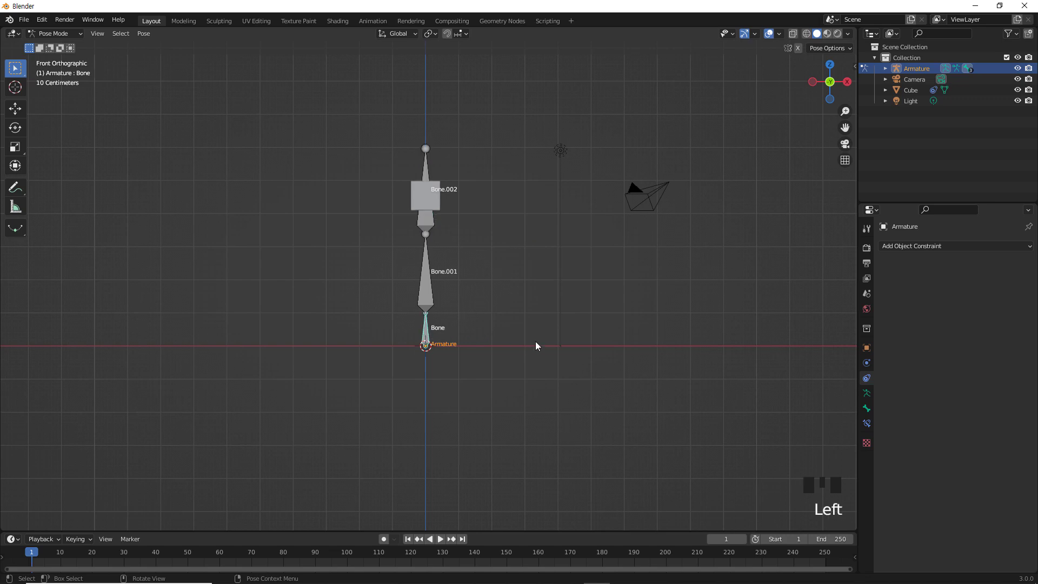
key(g)
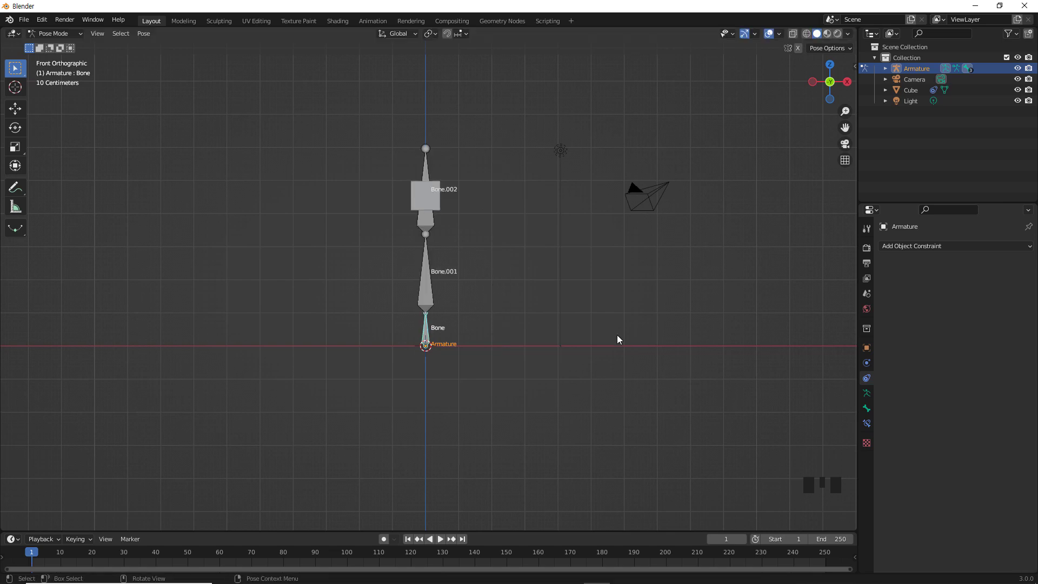
key(r)
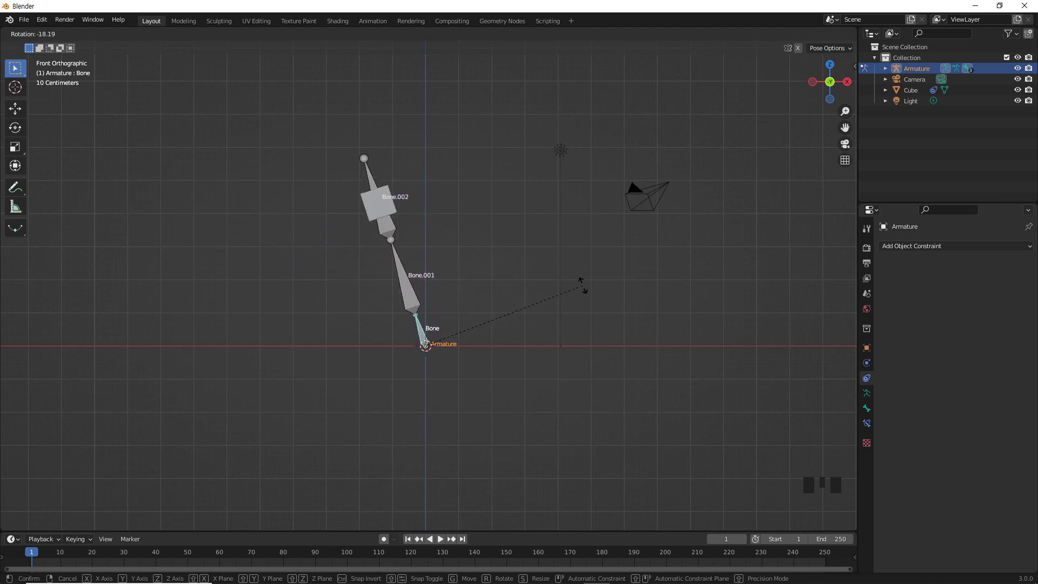
click(580, 295)
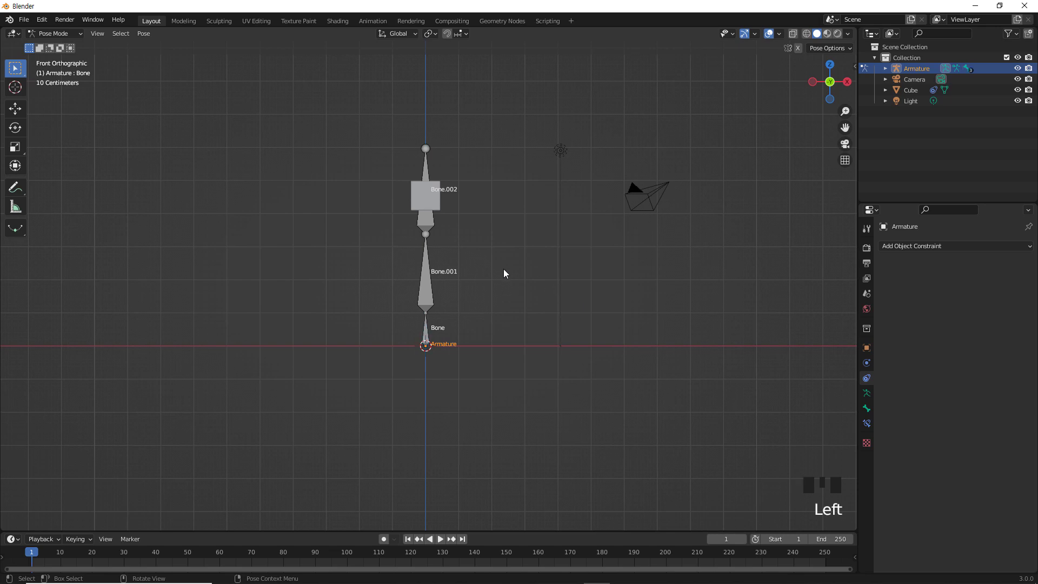
click(432, 230)
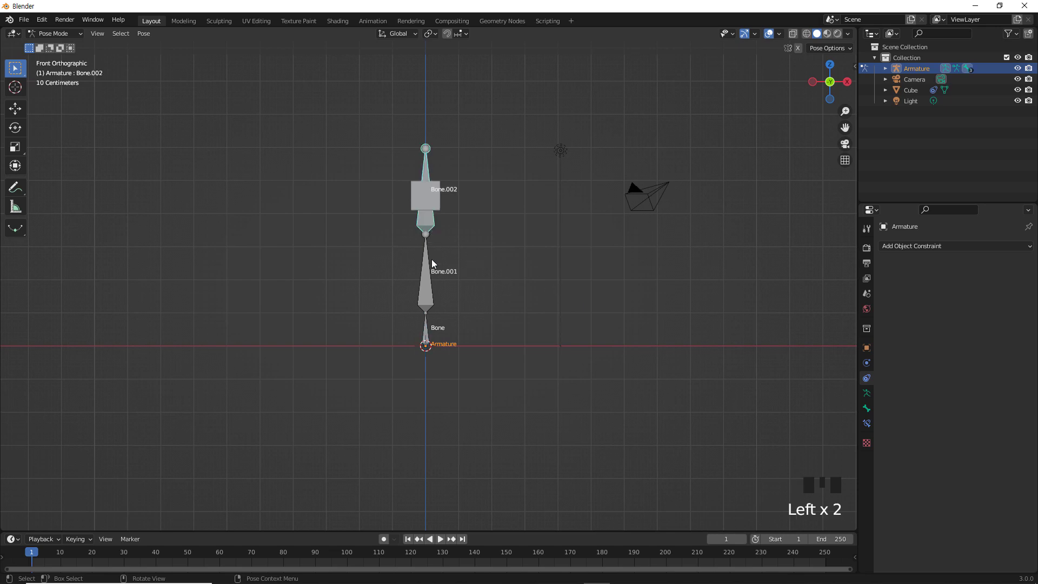
click(322, 232)
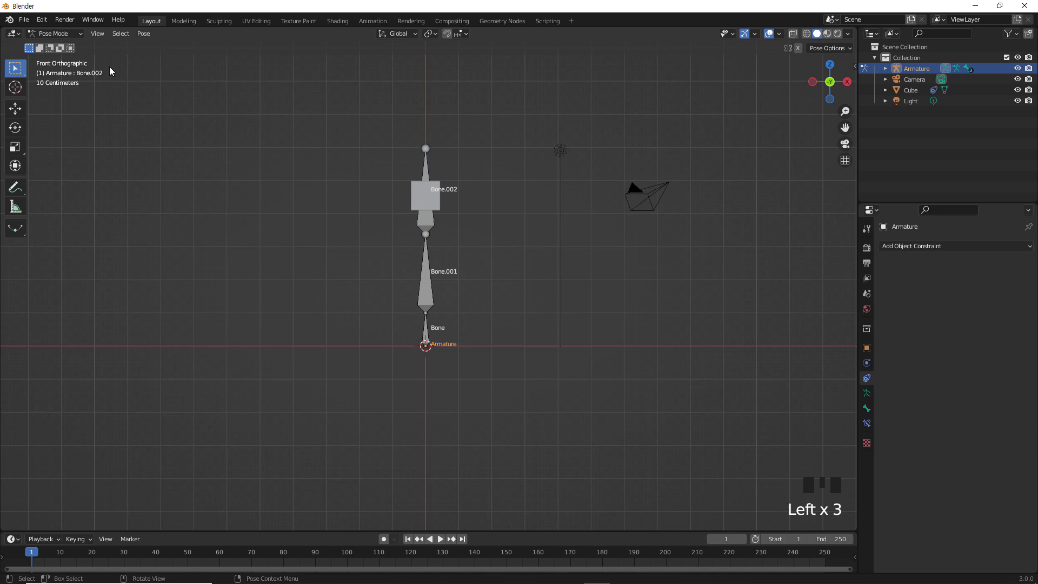
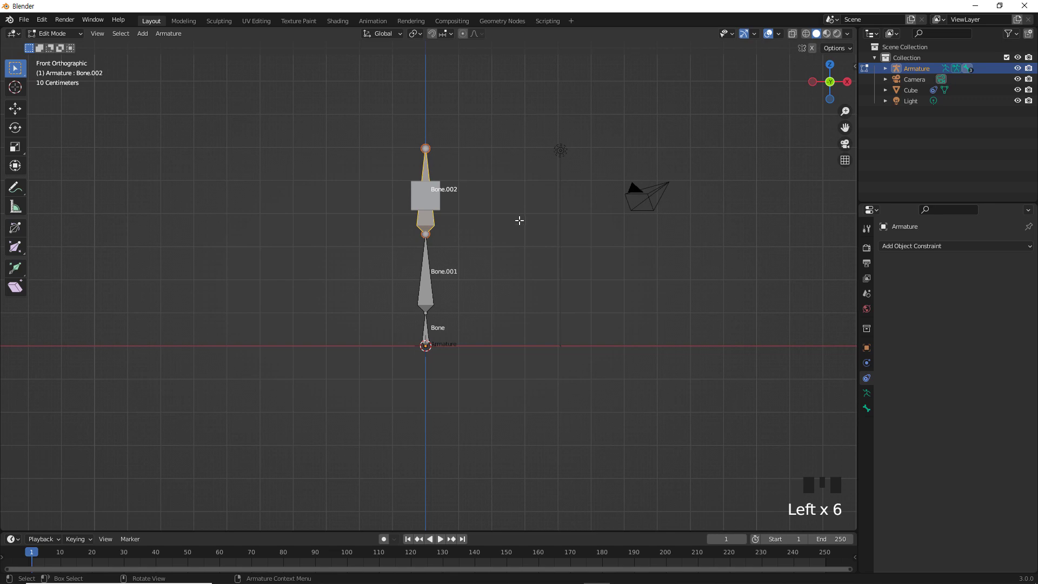
Step: Duplicate Bone.002 into Bone.003 moved sideways and return to Object Mode
key(shift+d)
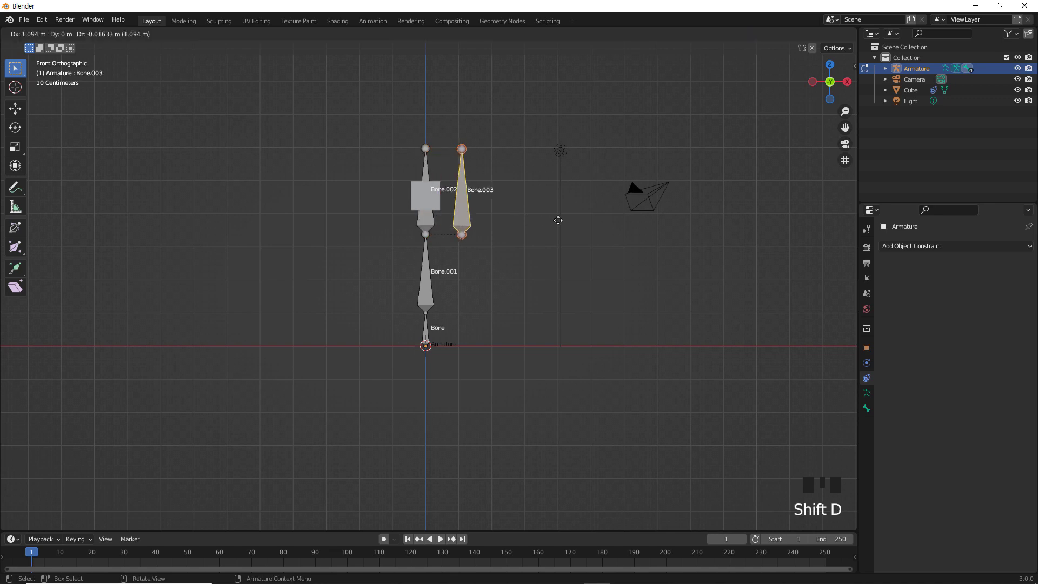
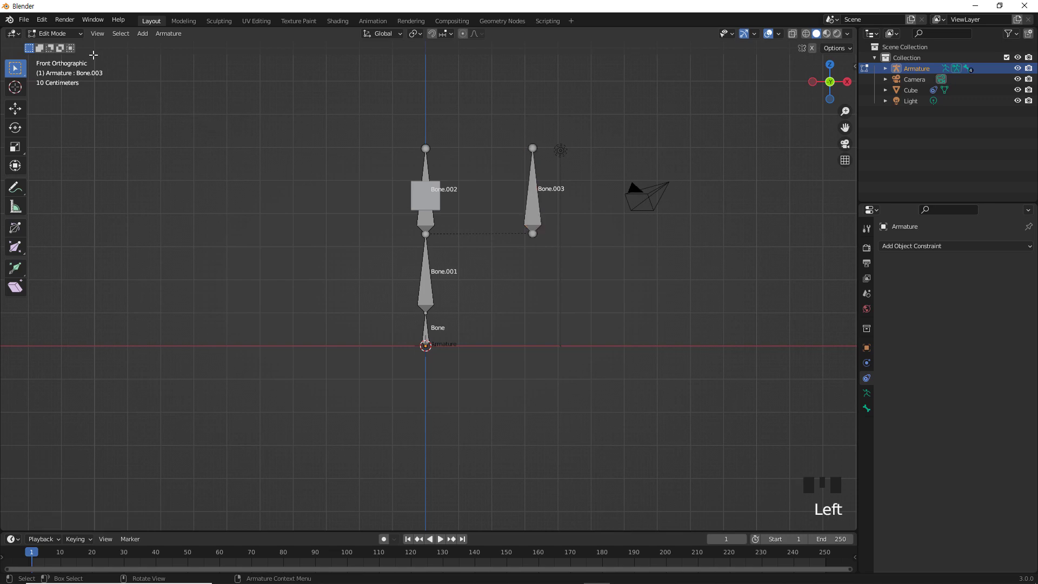
drag(83, 38, 279, 193)
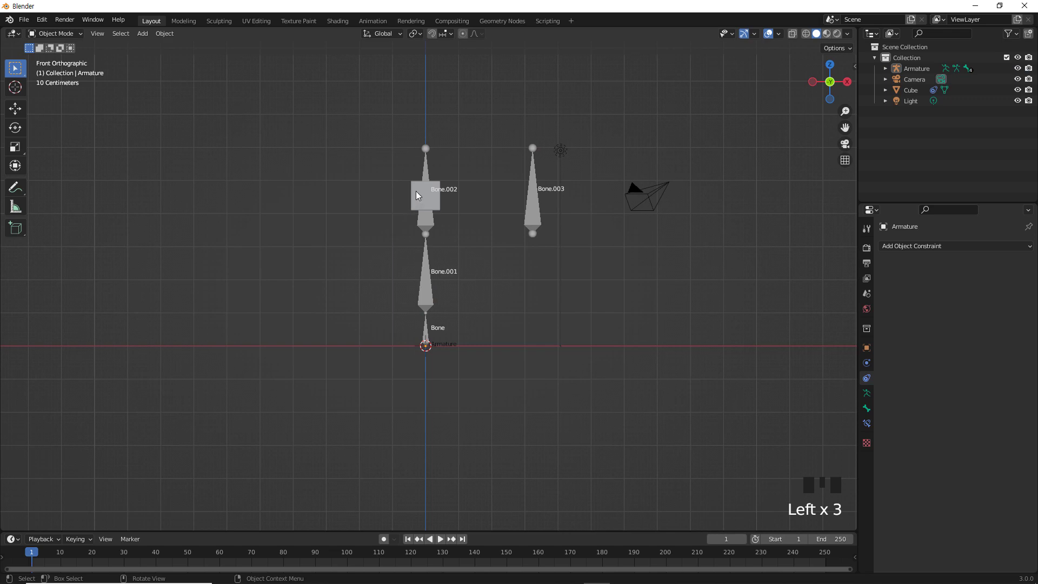
Step: Add Bone.003 as a second target of the cube's Armature constraint, then enter Pose Mode on the armature
click(418, 197)
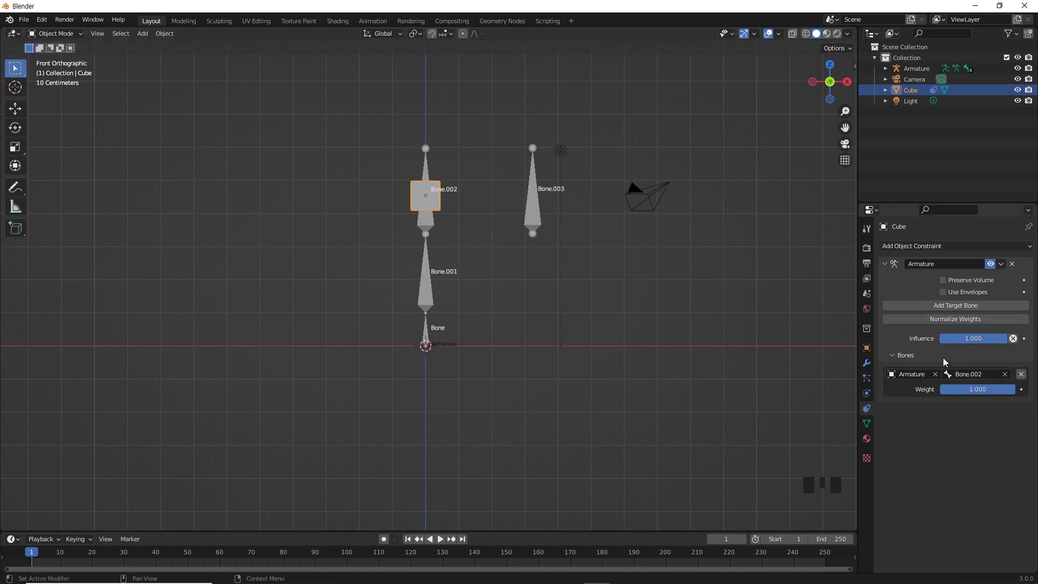
drag(952, 310, 542, 335)
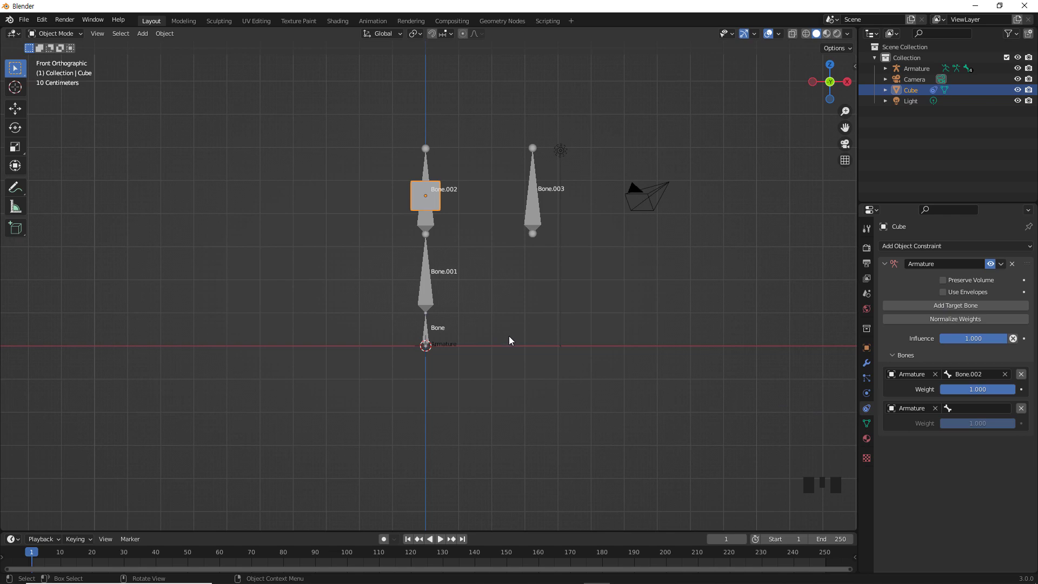
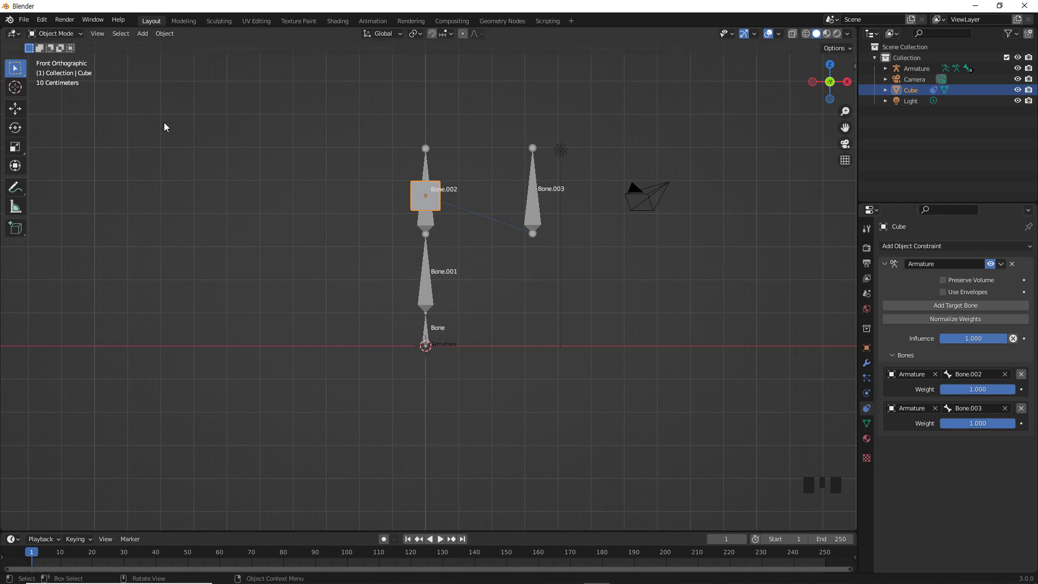
click(427, 305)
drag(81, 36, 83, 64)
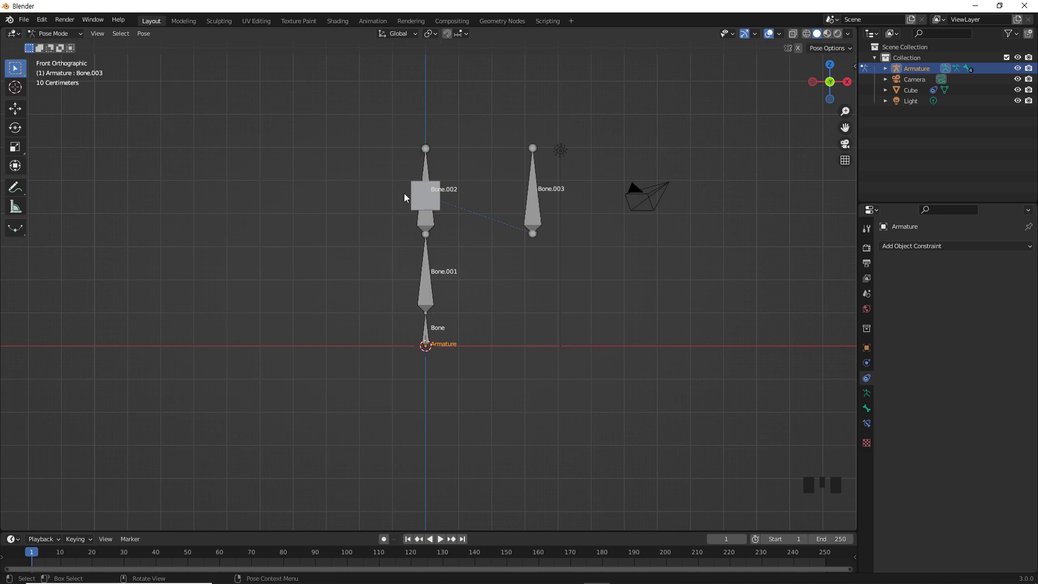
Step: Pose-test the rig: grab and rotate Bone.003, then rotate Bone.002, watching the cube follow
click(535, 189)
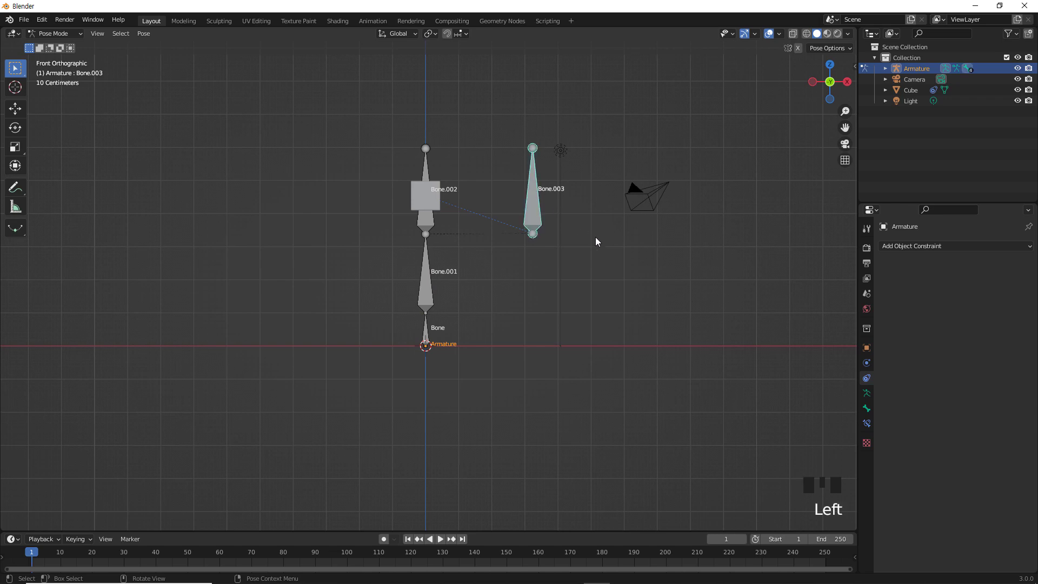
key(g)
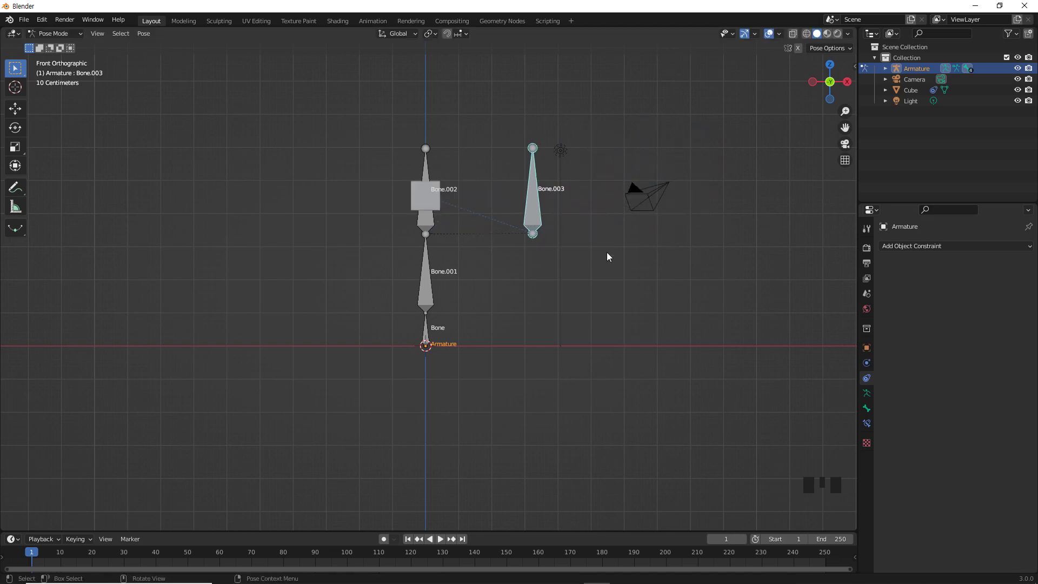
key(r)
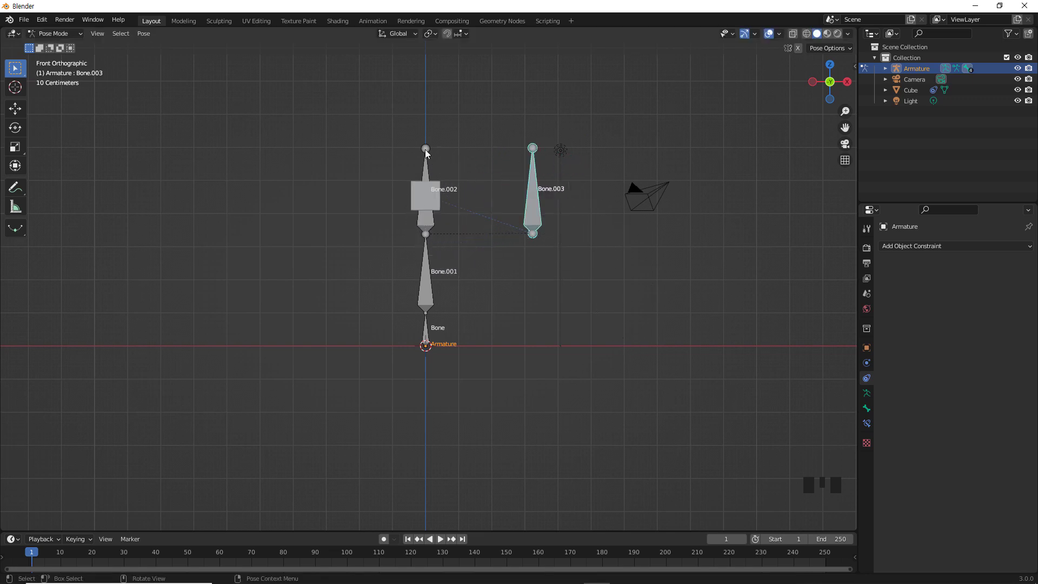
click(429, 153)
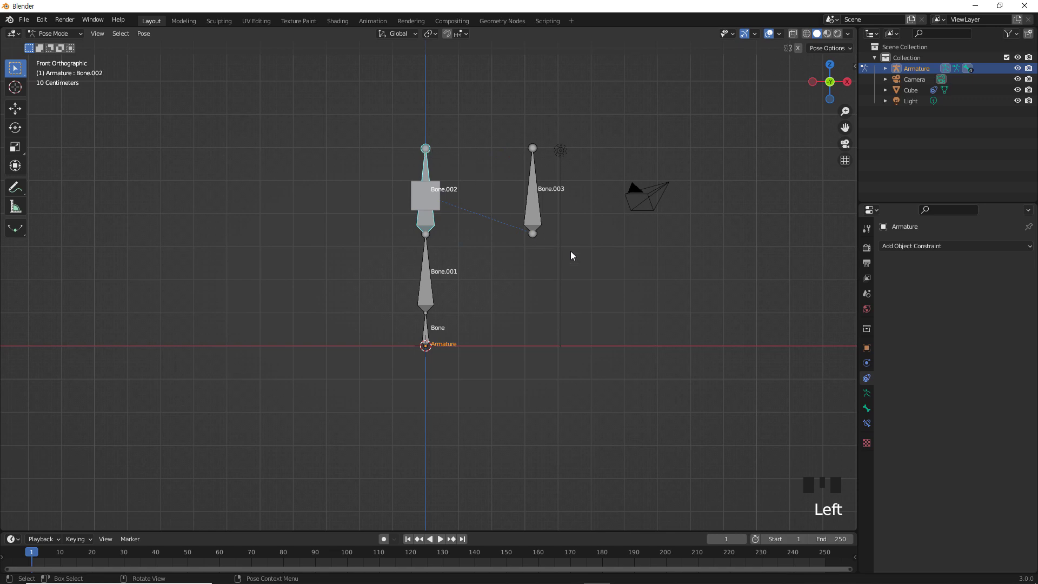
key(r)
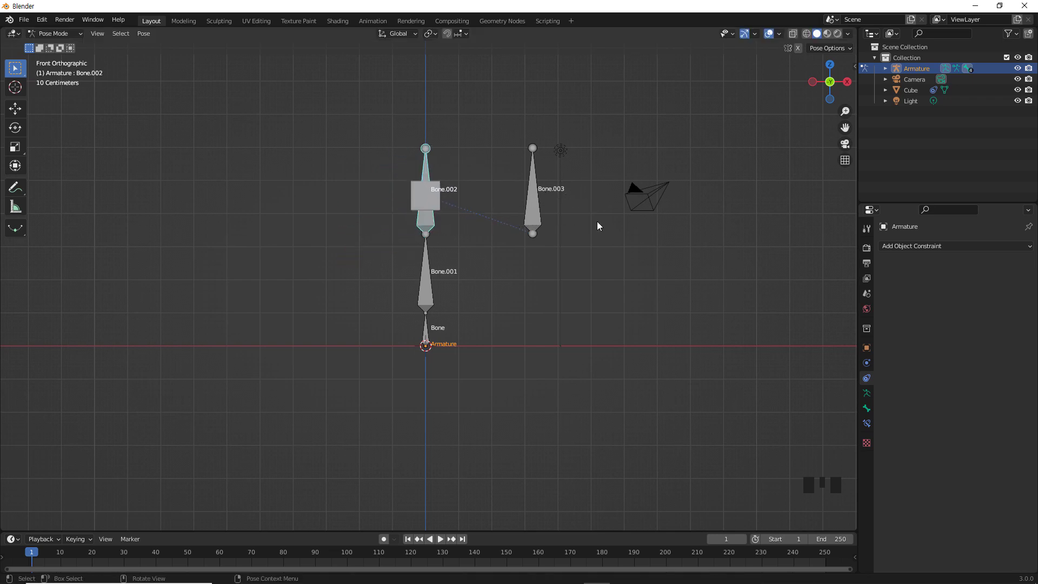
Step: Return to object mode and select the cube to show its Armature constraint with Bone.002 and Bone.003 at weight 1.000
click(609, 244)
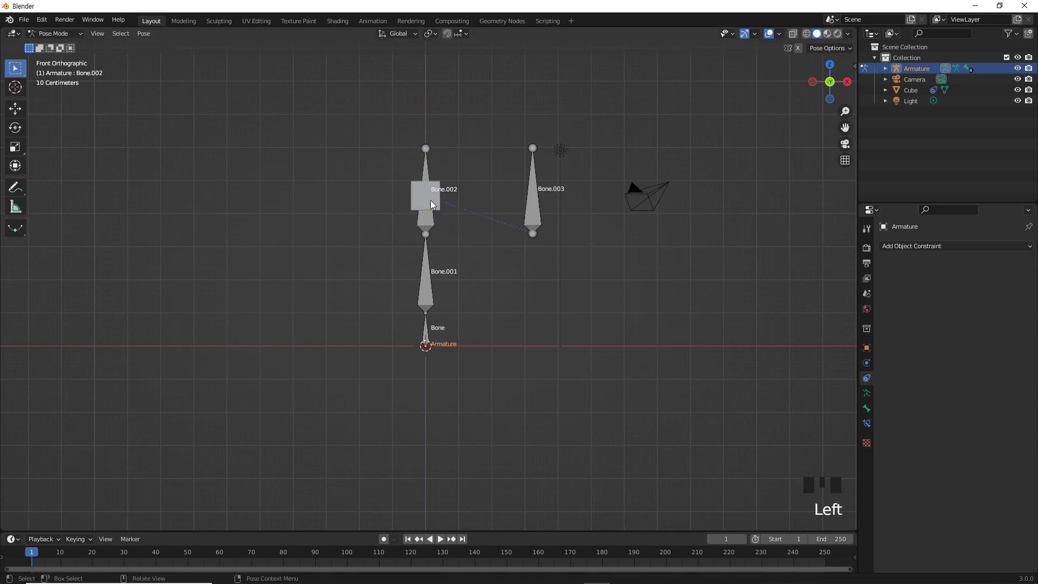
click(422, 202)
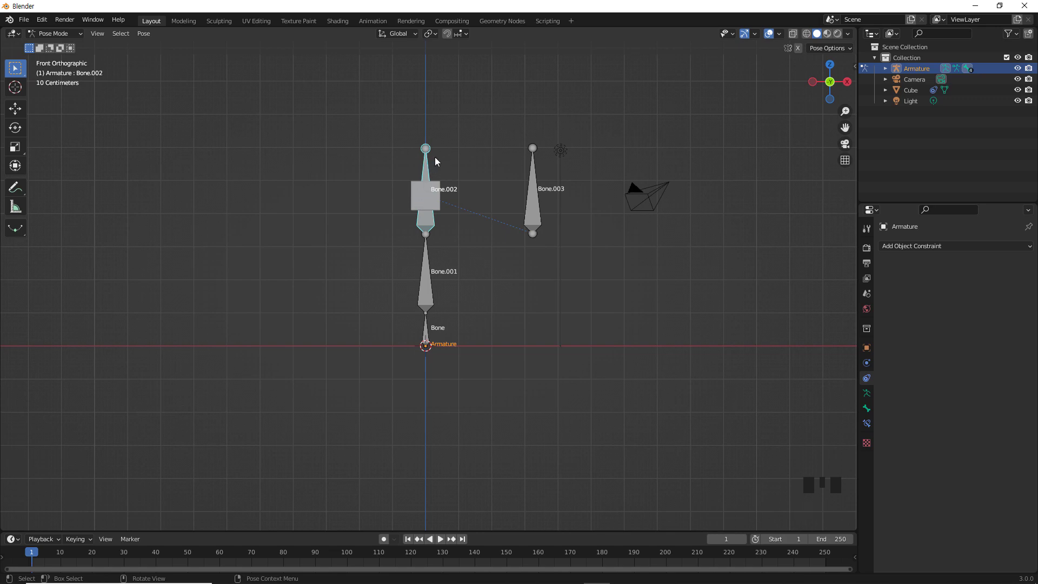
click(336, 195)
drag(85, 33, 308, 183)
click(419, 188)
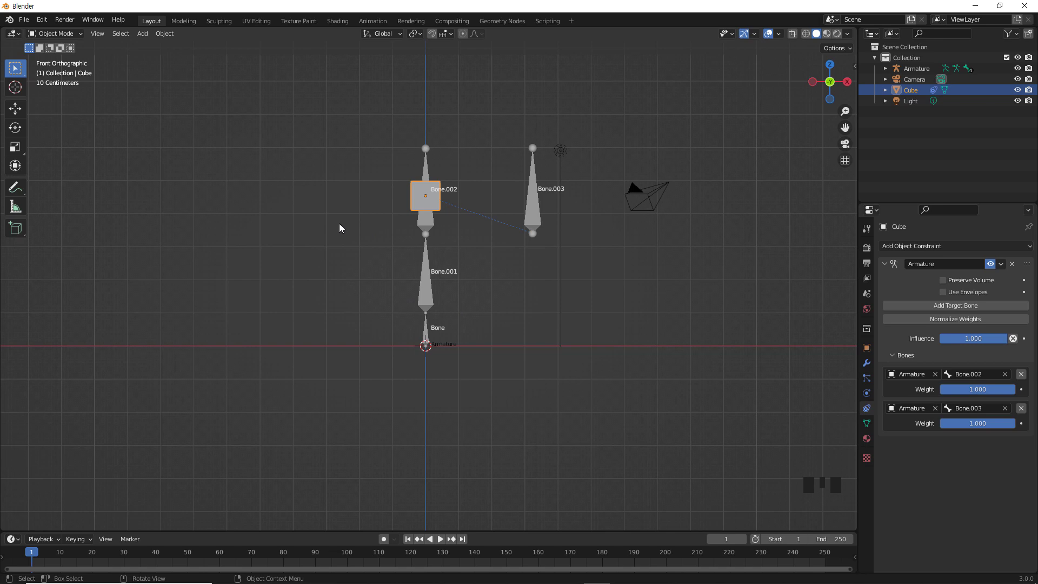
Step: Rotate Bone.003 sideways in pose mode so the cube follows, then reselect the cube in object mode
click(428, 174)
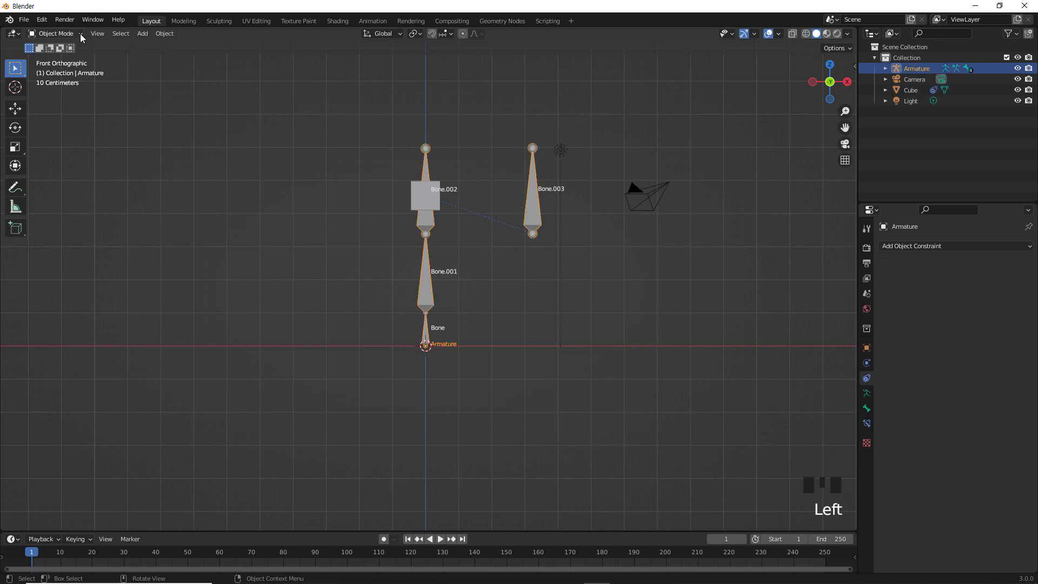
drag(82, 40, 535, 183)
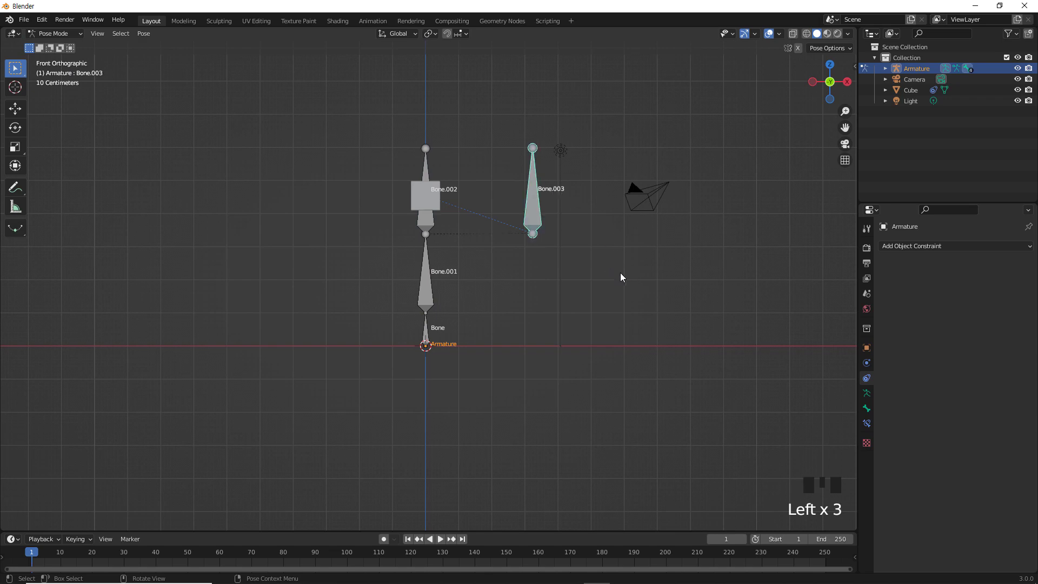
key(r)
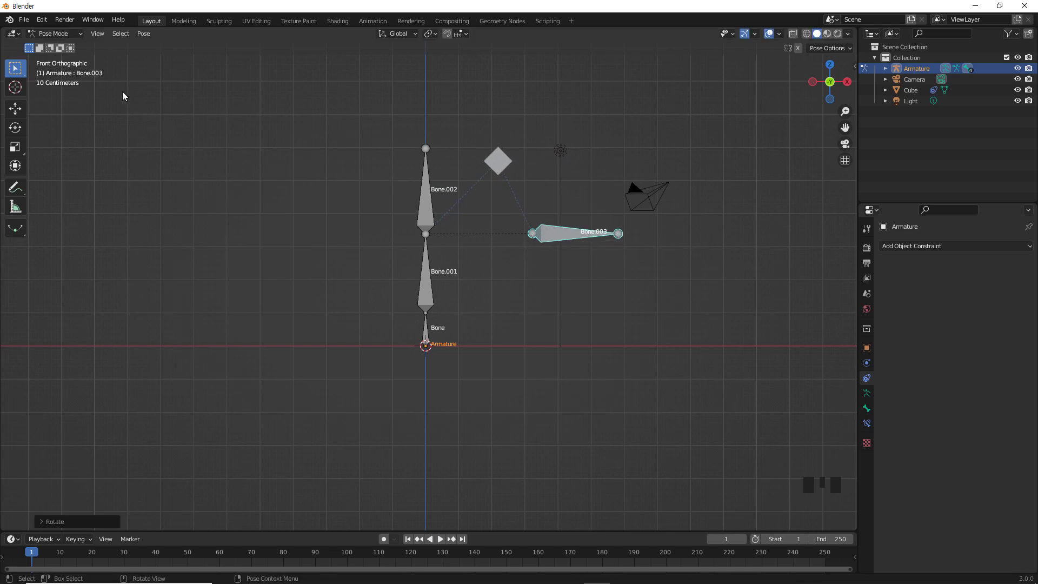
drag(79, 35, 283, 214)
click(503, 165)
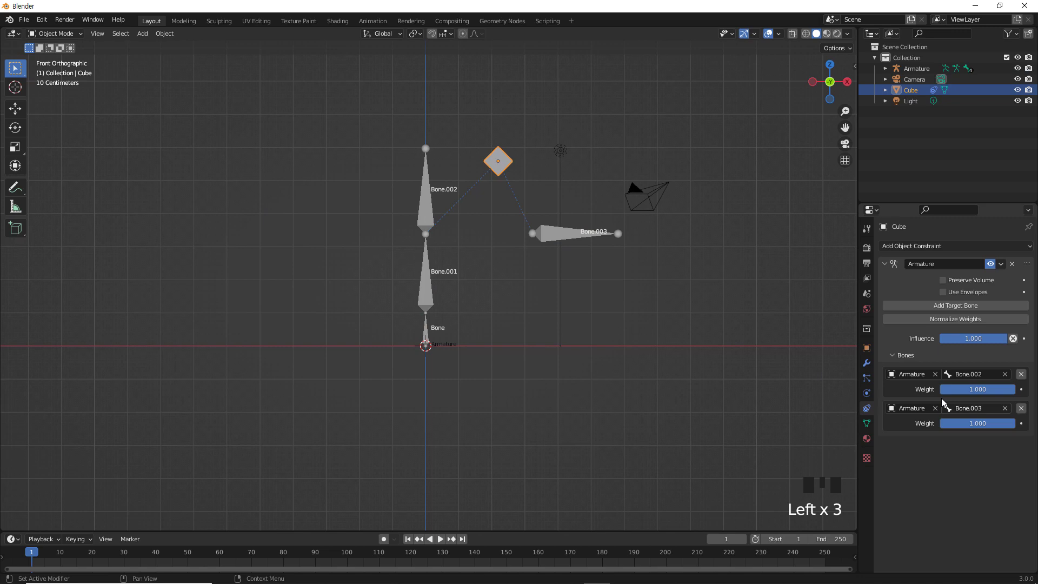